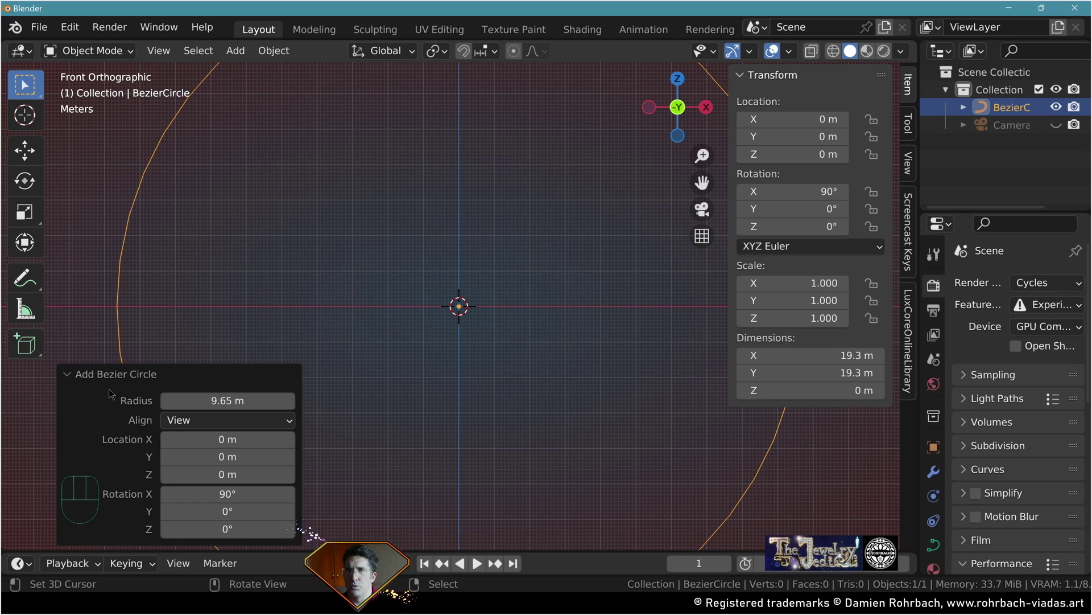
Bring up the large Bezier circle's shape settings to raise its preview resolution to 45.
{"action": "left_click", "coordinate": [938, 544]}
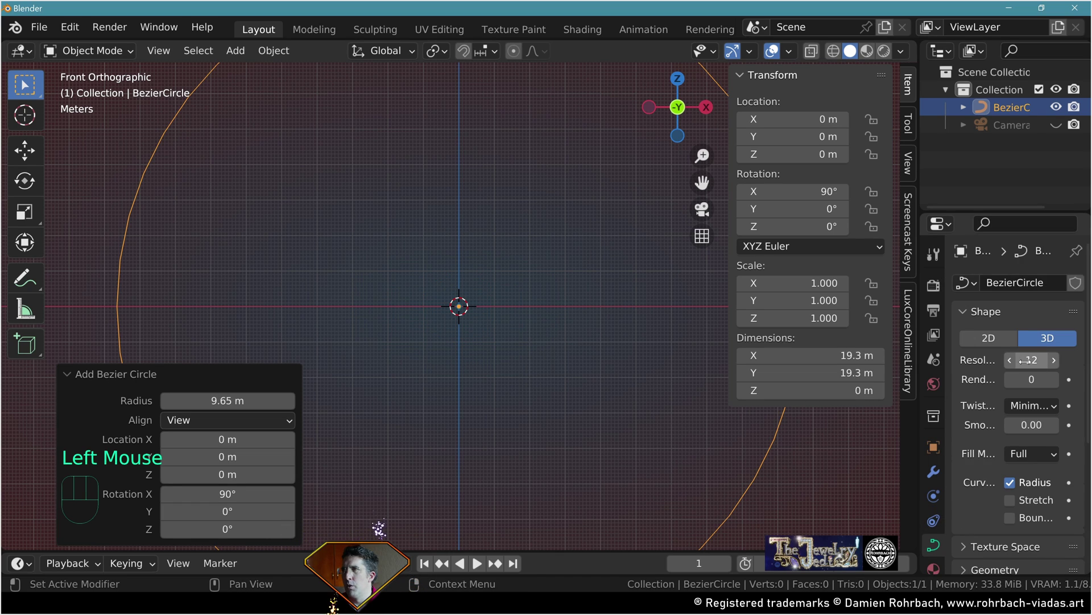
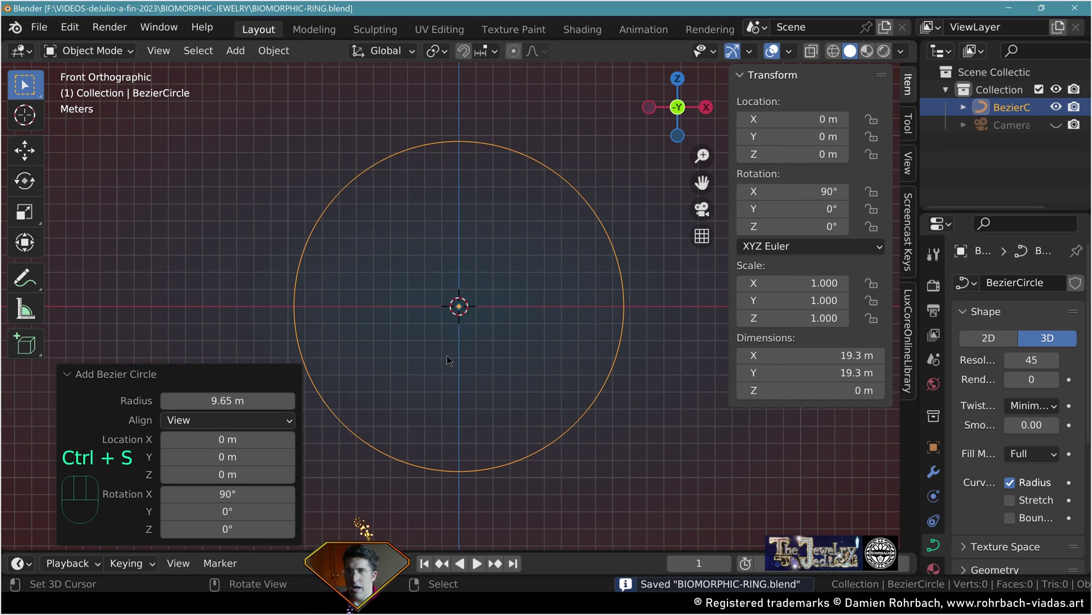
Add BezierCircle.001 in top view and reshape it into a flat-bottomed dome about 10.1 × 6.99 m.
{"action": "key", "text": "ctrl+s"}
{"action": "key", "text": "KP_7"}
{"action": "left_click_drag", "start_coordinate": [250, 59], "coordinate": [454, 103]}
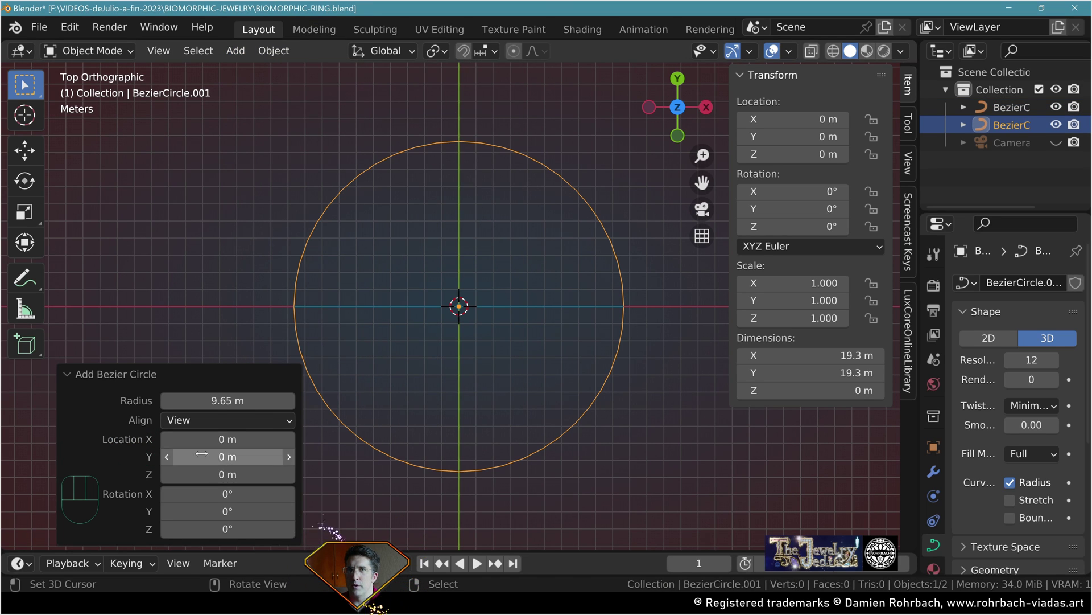
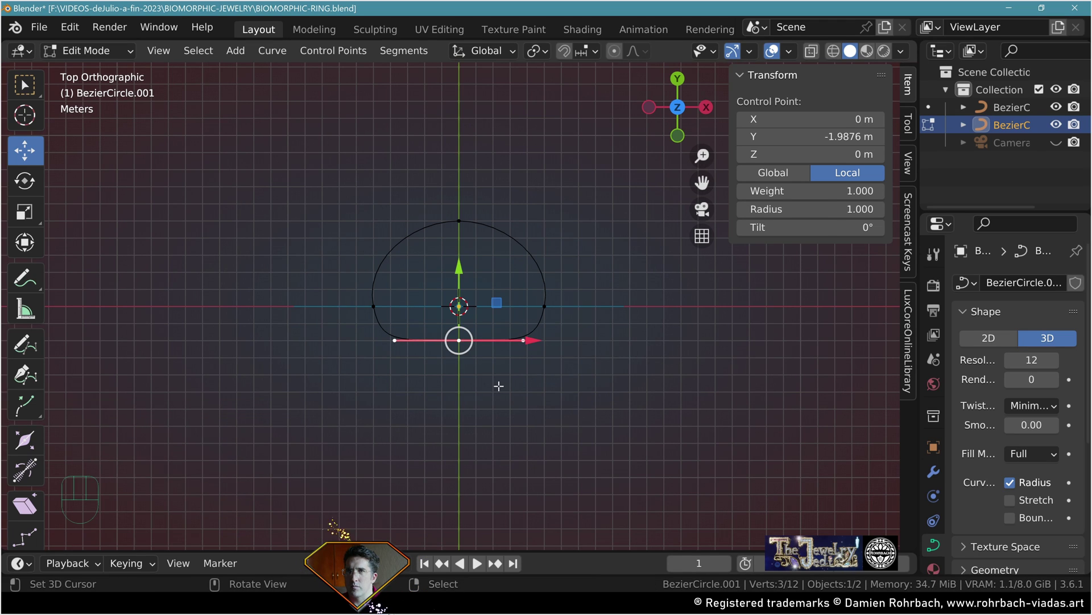
{"action": "key", "text": "Tab"}
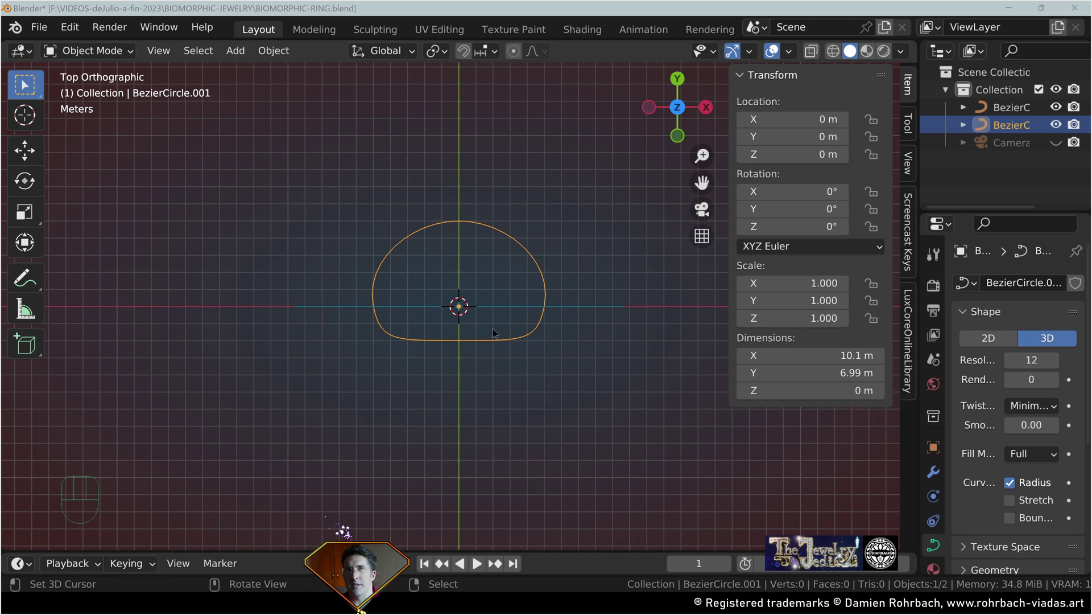
Set BezierCircle.001 as the large circle's bevel object, forming a thick ring.
{"action": "middle_click", "coordinate": [573, 204]}
{"action": "right_click", "coordinate": [588, 204]}
{"action": "scroll", "scroll_direction": "down", "scroll_amount": 3}
{"action": "left_click", "coordinate": [978, 413]}
{"action": "scroll", "scroll_direction": "down", "scroll_amount": 3}
{"action": "left_click", "coordinate": [1017, 491]}
Tilt all of the ring circle's points by -90°.
{"action": "left_click_drag", "start_coordinate": [1047, 513], "coordinate": [962, 329]}
{"action": "left_click_drag", "start_coordinate": [546, 331], "coordinate": [449, 239]}
{"action": "key", "text": "Tab"}
{"action": "key", "text": "a"}
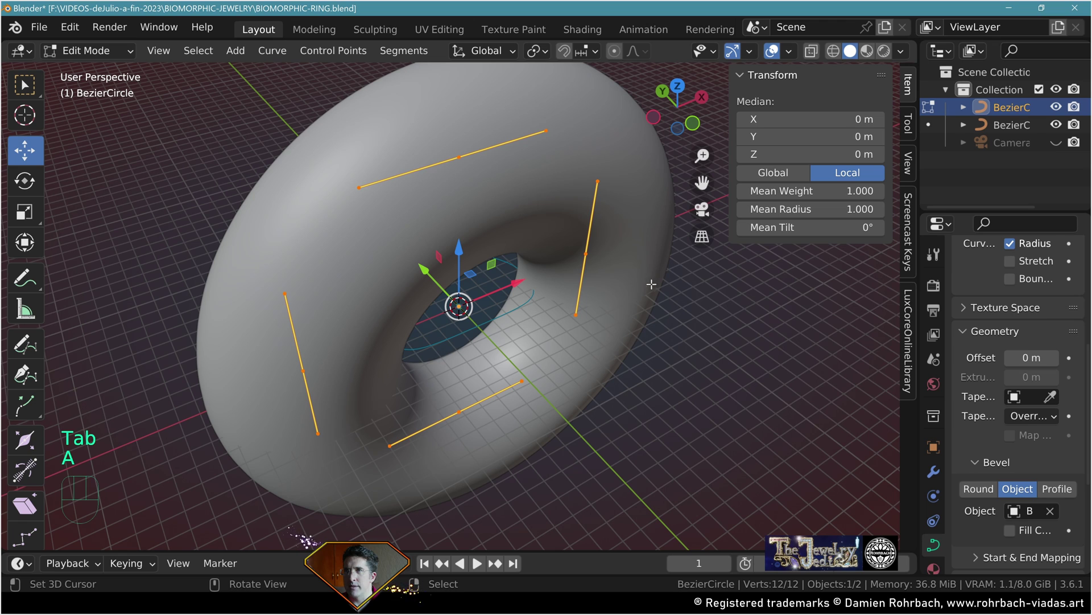
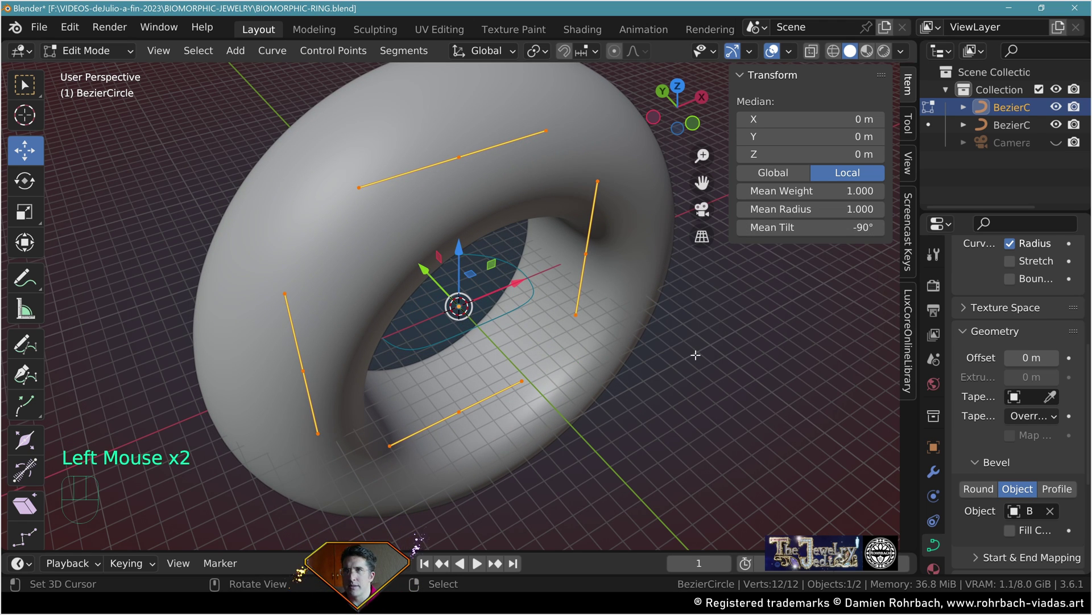
Shrink the dome profile to about 6.77 × 4.67 m, thinning the ring band, and save.
{"action": "right_click", "coordinate": [457, 270]}
{"action": "key", "text": "Tab"}
{"action": "key", "text": "a"}
{"action": "key", "text": "g"}
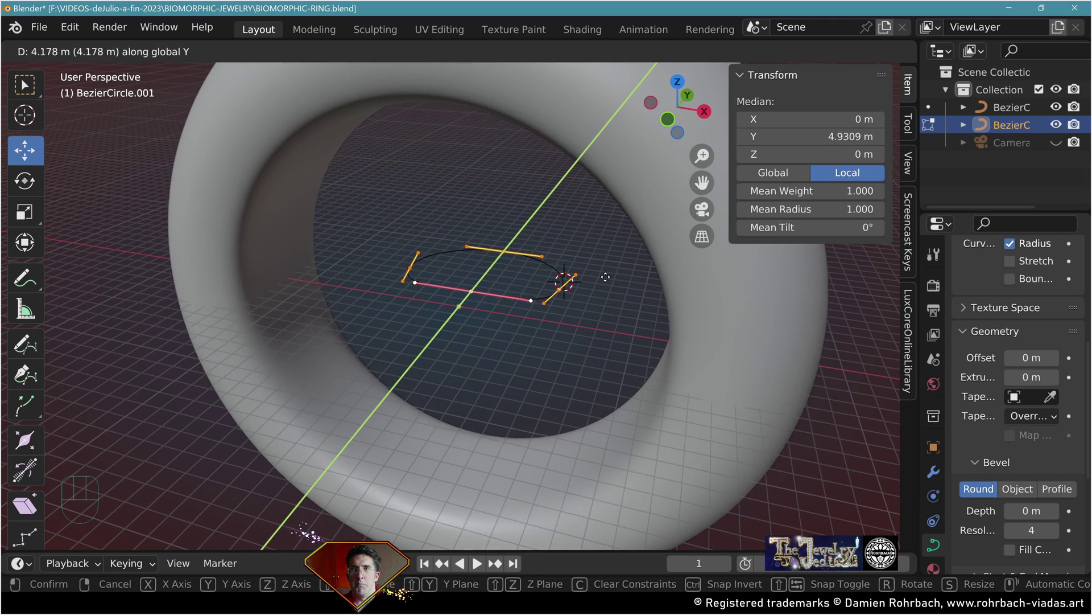
{"action": "key", "text": "s"}
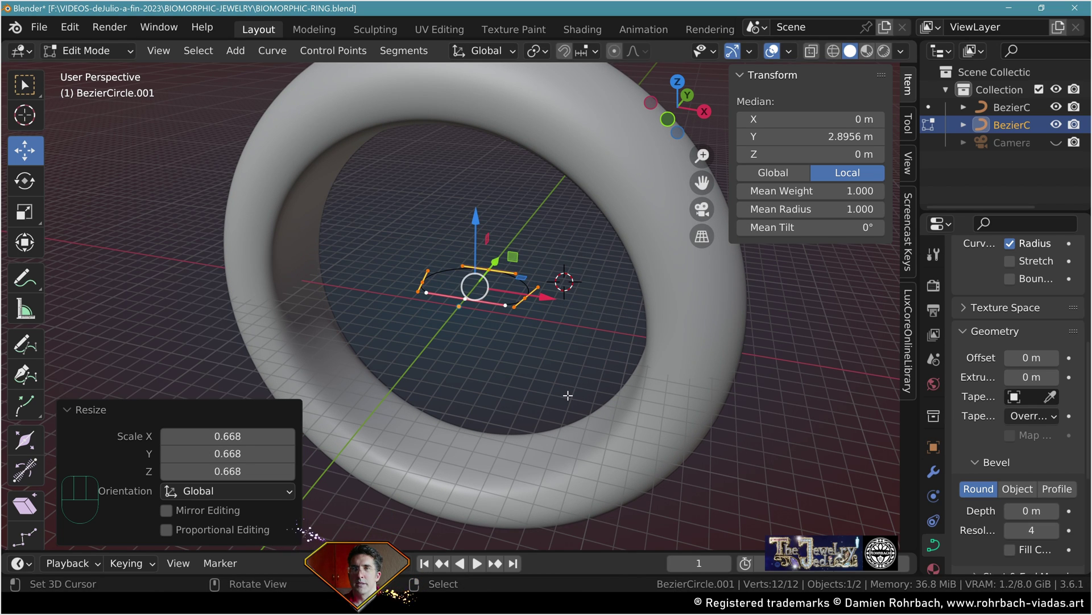
{"action": "key", "text": "Tab"}
{"action": "key", "text": "ctrl+s"}
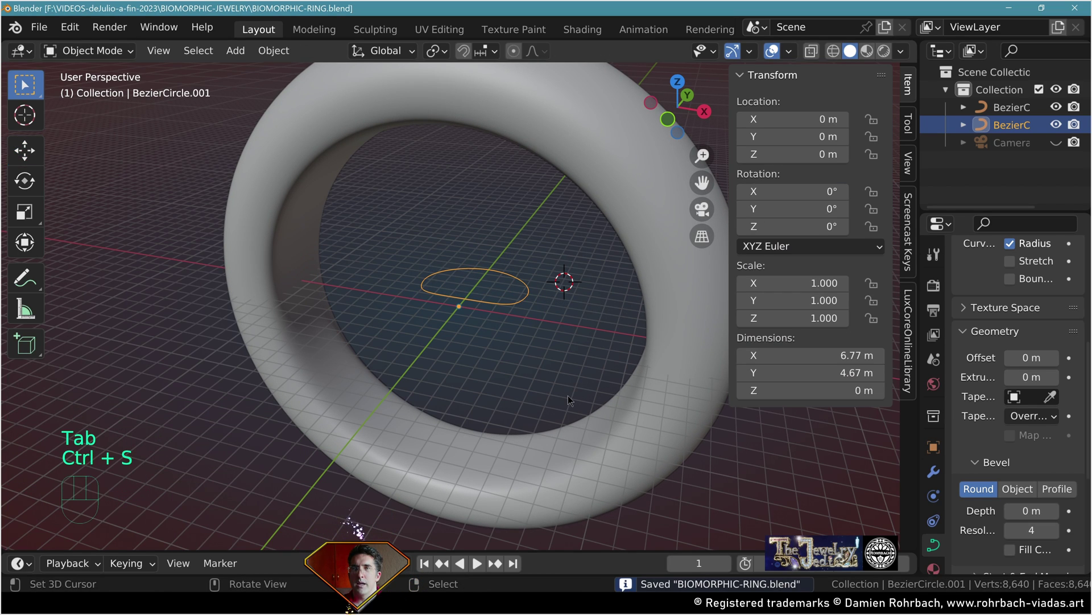
Duplicate the ring circle, strip its bevel and convert the copy to a mesh.
{"action": "key", "text": "Delete"}
{"action": "right_click", "coordinate": [416, 177]}
{"action": "key", "text": "shift+d"}
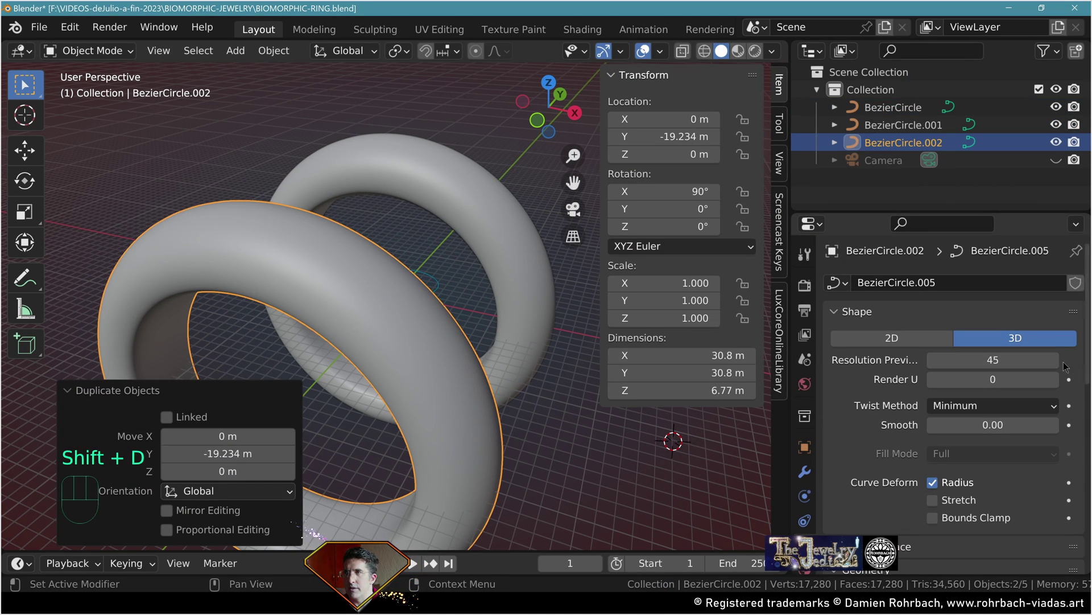
{"action": "scroll", "scroll_direction": "down", "scroll_amount": 3}
{"action": "left_click", "coordinate": [1052, 444]}
{"action": "left_click_drag", "start_coordinate": [346, 101], "coordinate": [497, 518]}
{"action": "key", "text": "Tab"}
Fill and extrude the circle into a 19.3 × 51.9 m cylinder through the ring, named FINGERsize.
{"action": "key", "text": "a"}
{"action": "key", "text": "f"}
{"action": "key", "text": "e"}
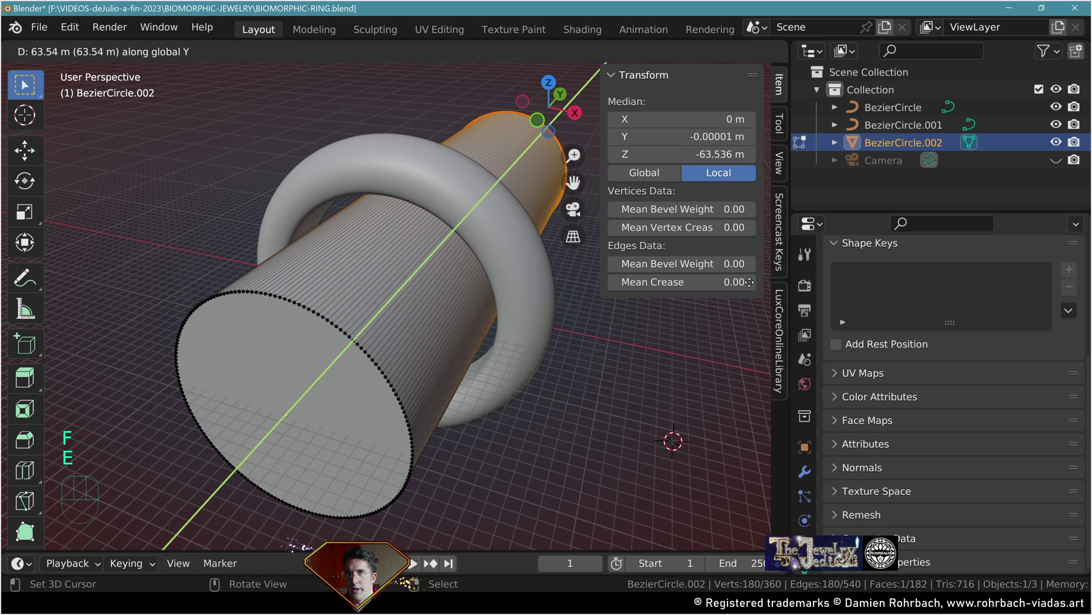
{"action": "key", "text": "a"}
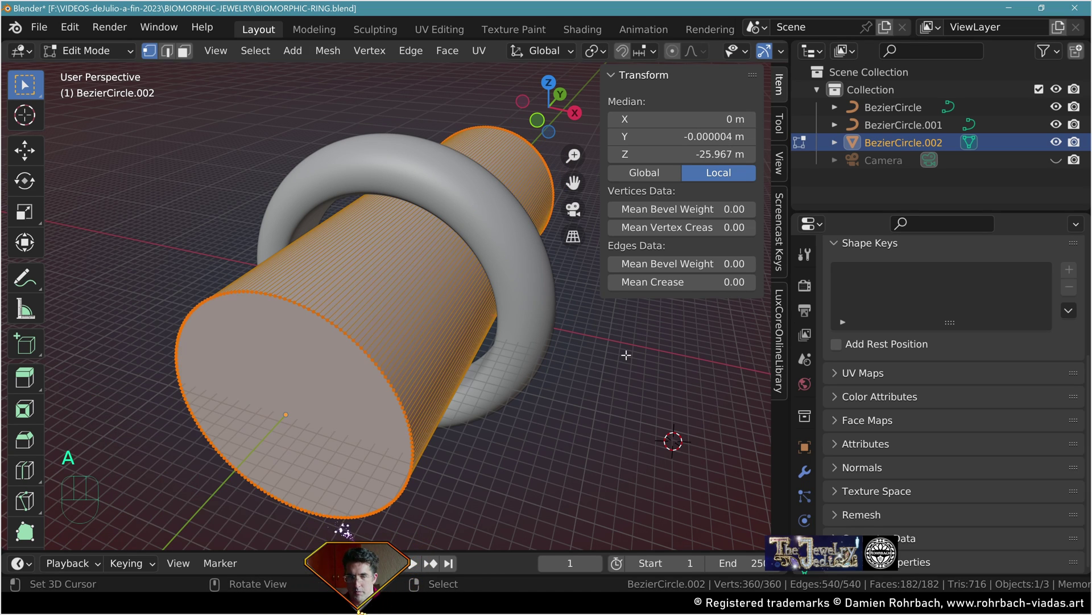
{"action": "key", "text": "alt+n"}
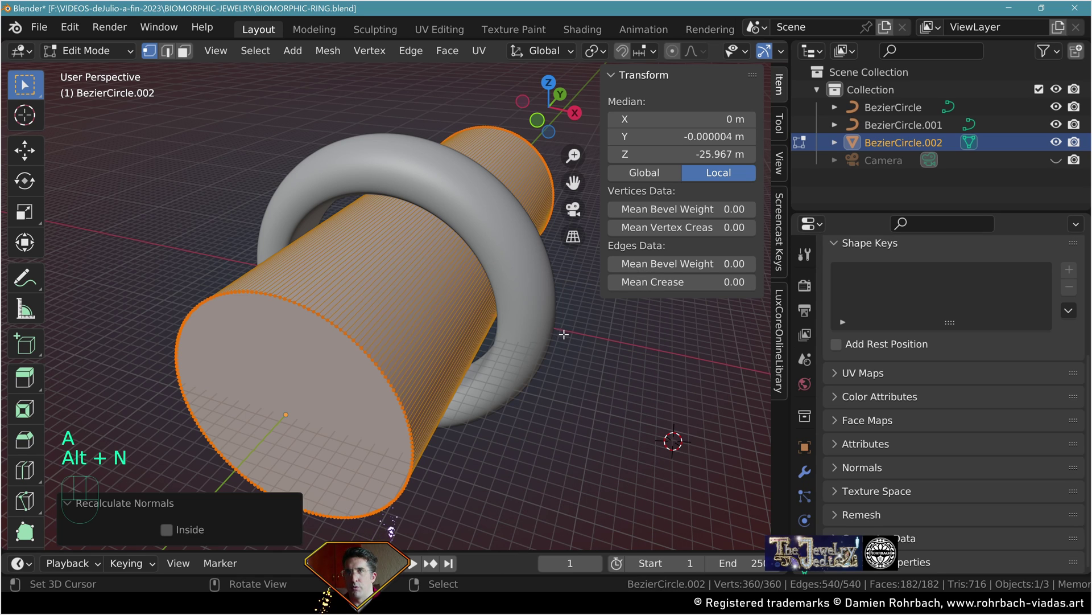
{"action": "key", "text": "Tab"}
{"action": "key", "text": "F2"}
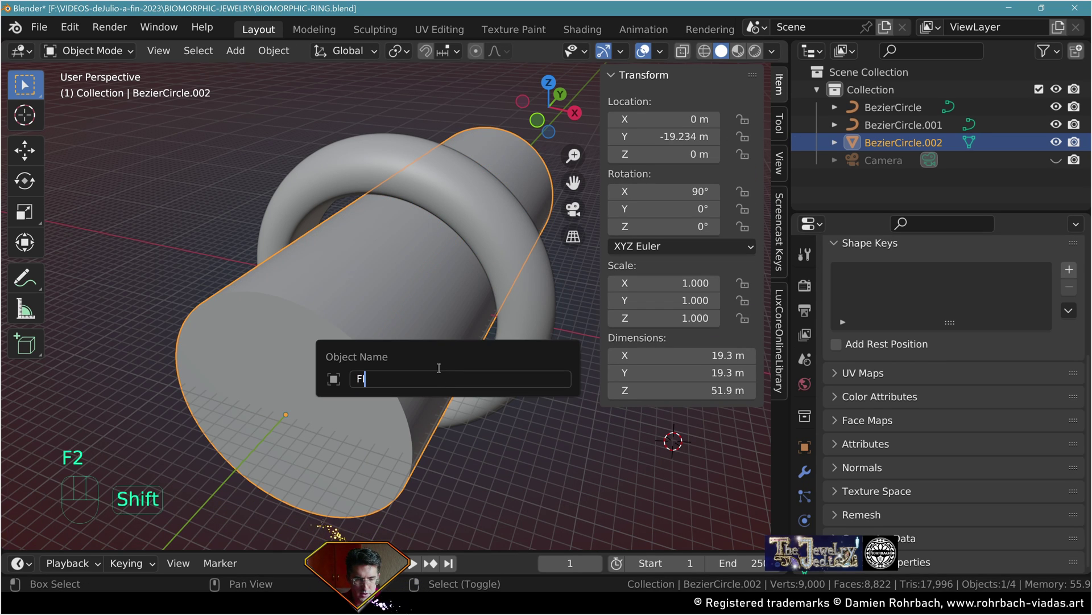
Scale the ring to 0.904, make a mesh copy named BIOring-mesh and hide the curve original.
{"action": "key", "text": "ctrl+s"}
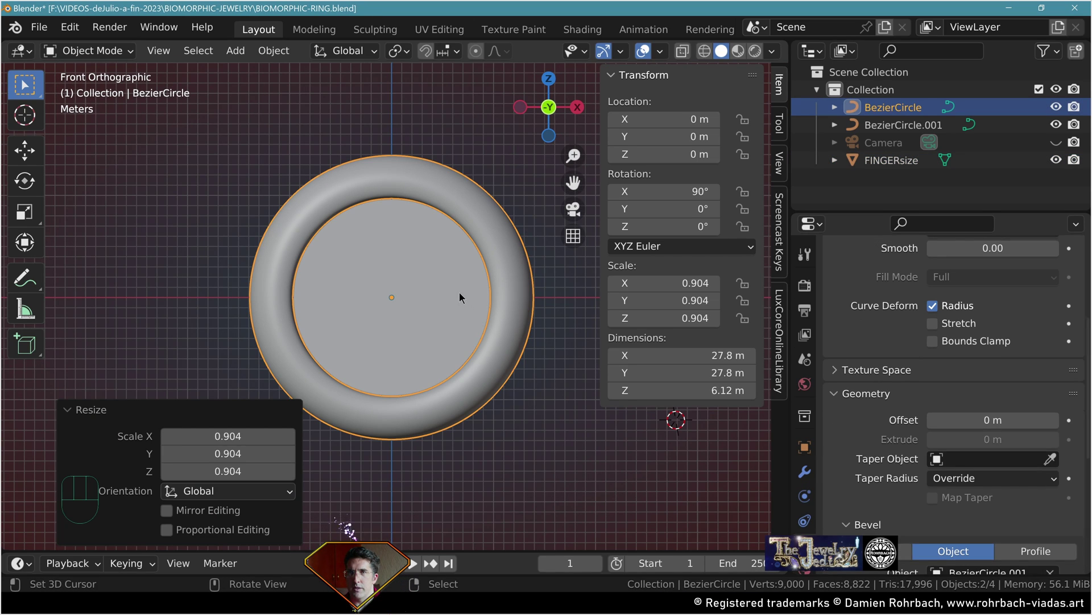
{"action": "middle_click", "coordinate": [410, 258]}
{"action": "key", "text": "shift+d"}
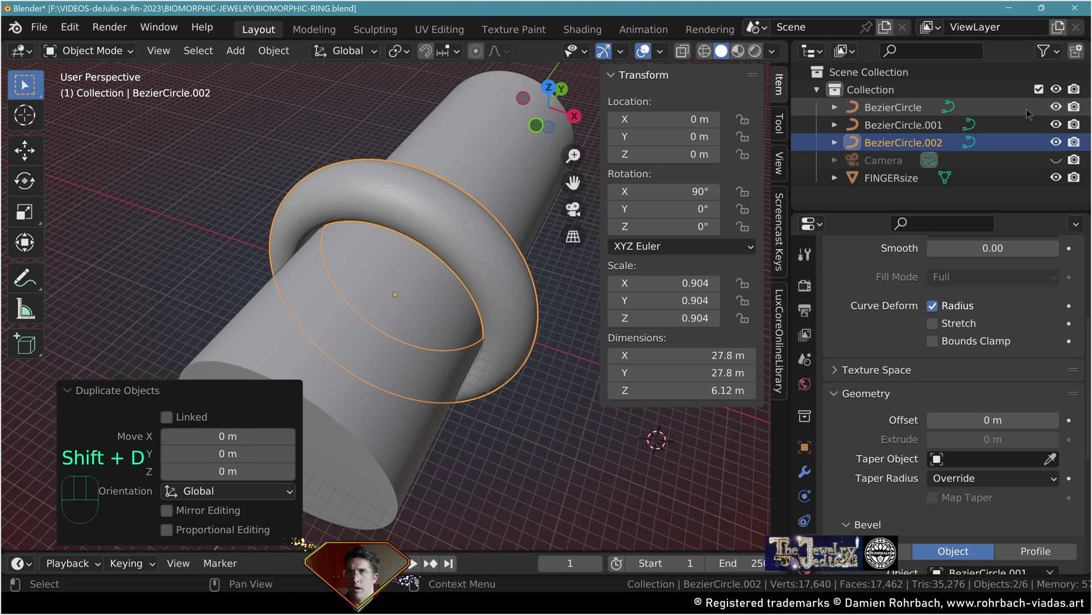
{"action": "left_click", "coordinate": [1060, 112]}
{"action": "left_click_drag", "start_coordinate": [1060, 112], "coordinate": [488, 507]}
{"action": "key", "text": "F2"}
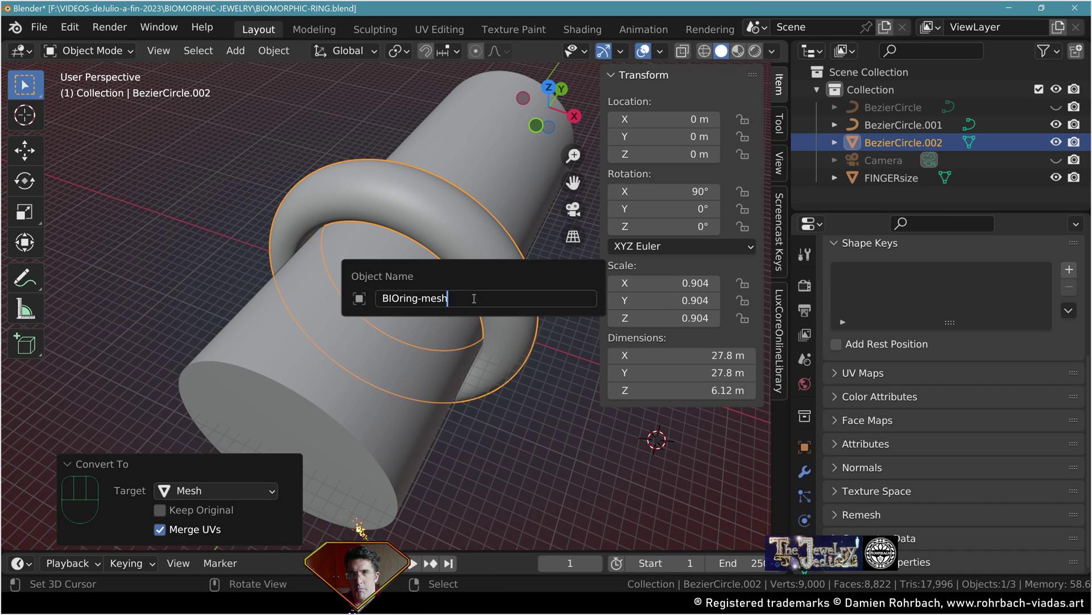
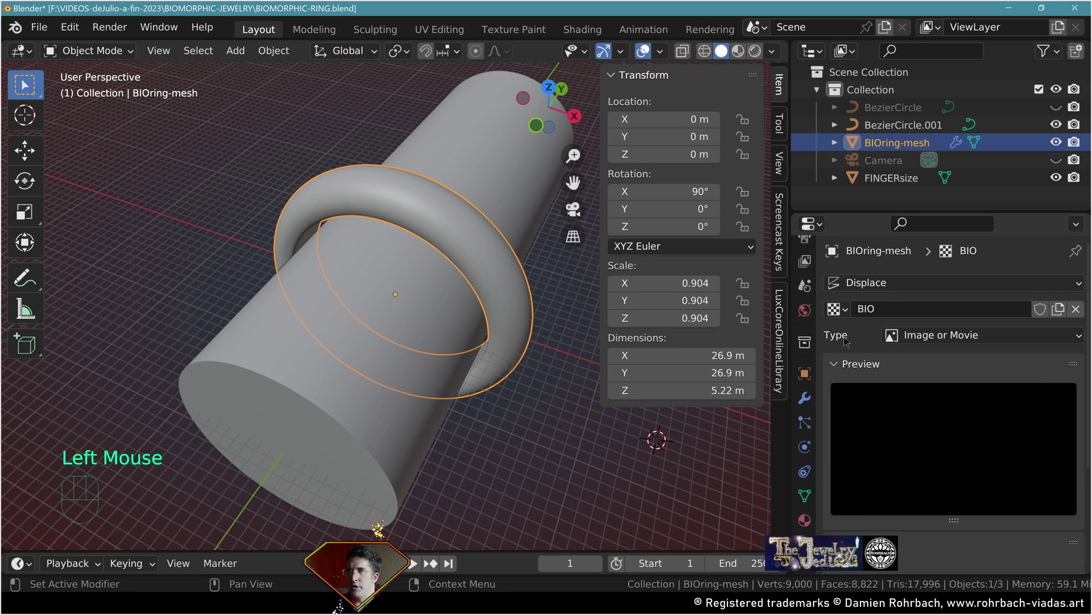
Set the Displace texture BIO to type Stucci for a lumpy ring surface.
{"action": "left_click", "coordinate": [936, 146]}
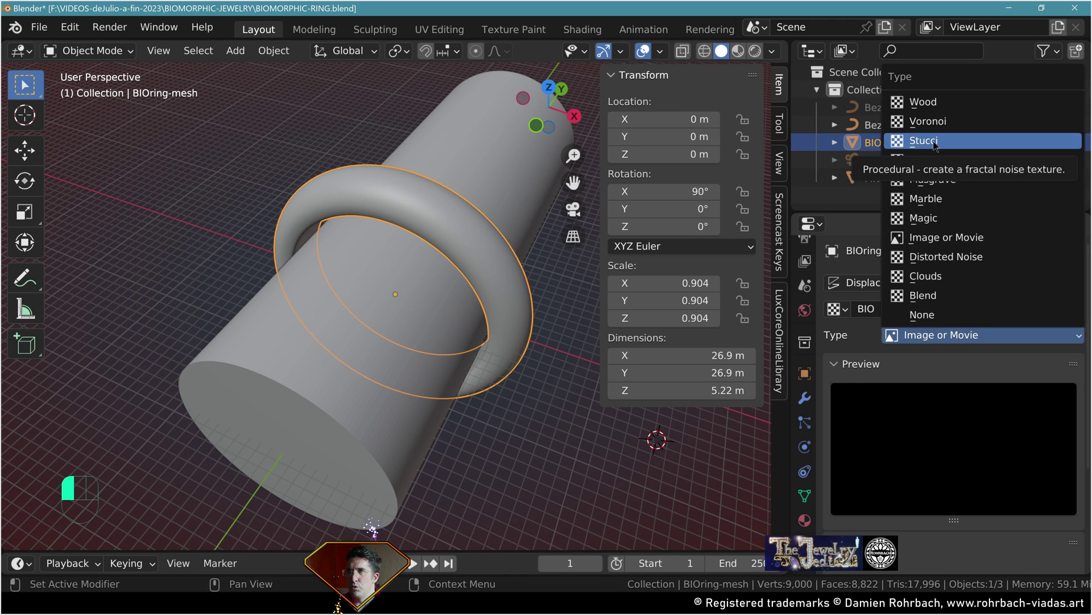
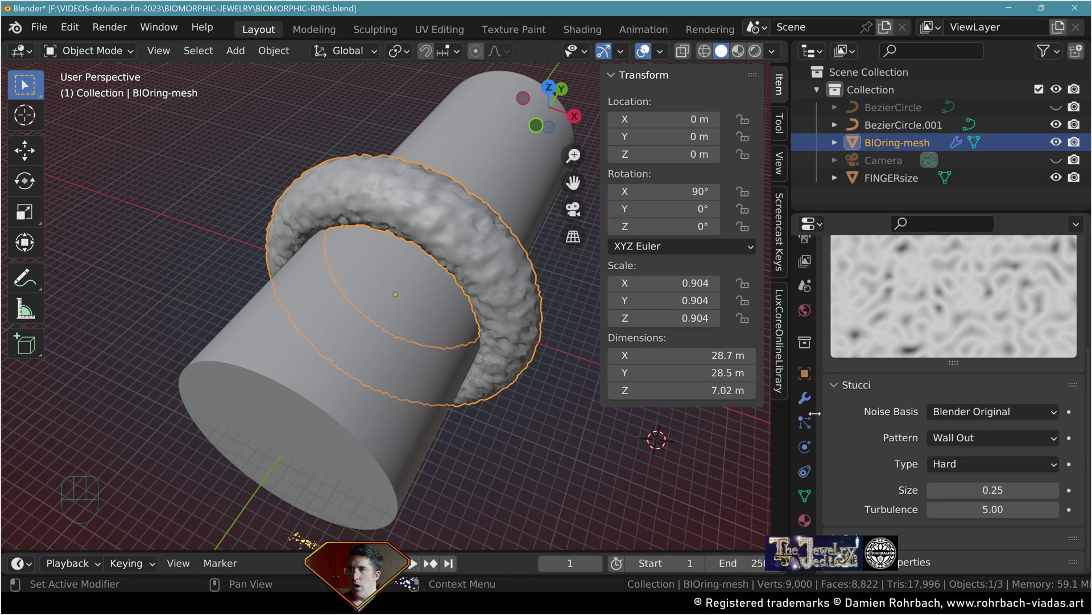
{"action": "left_click", "coordinate": [807, 400]}
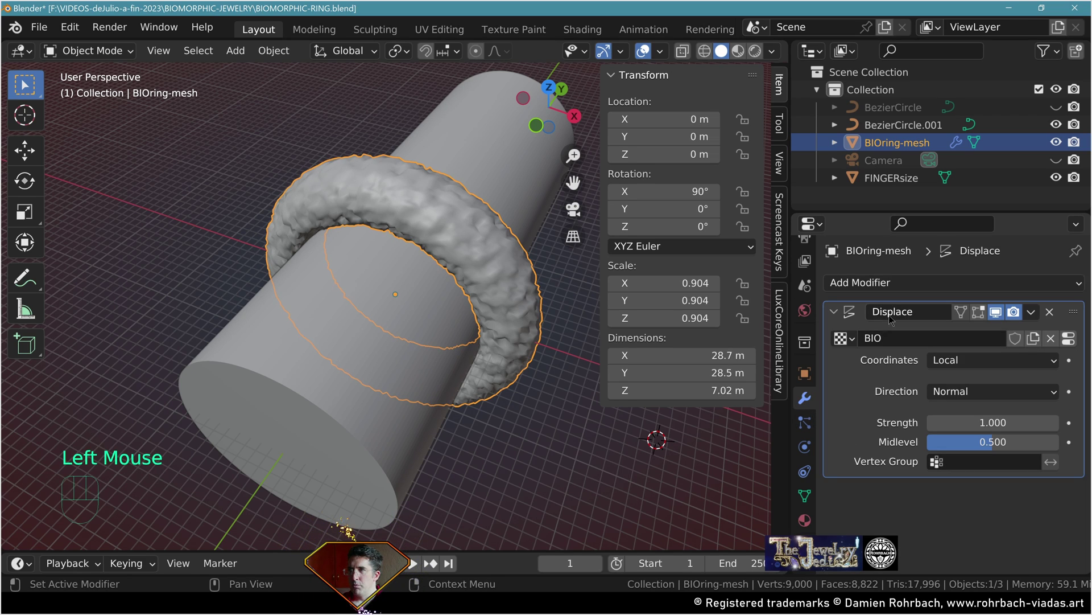
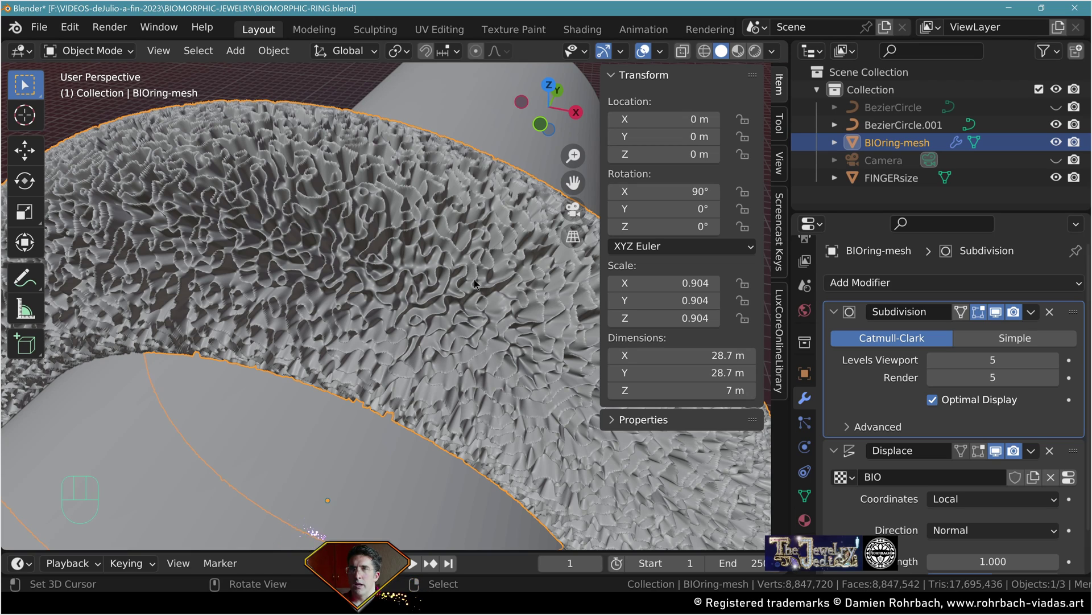
Place the level-5 Subdivision modifier above the Displace in the stack.
{"action": "scroll", "scroll_direction": "up", "scroll_amount": 3}
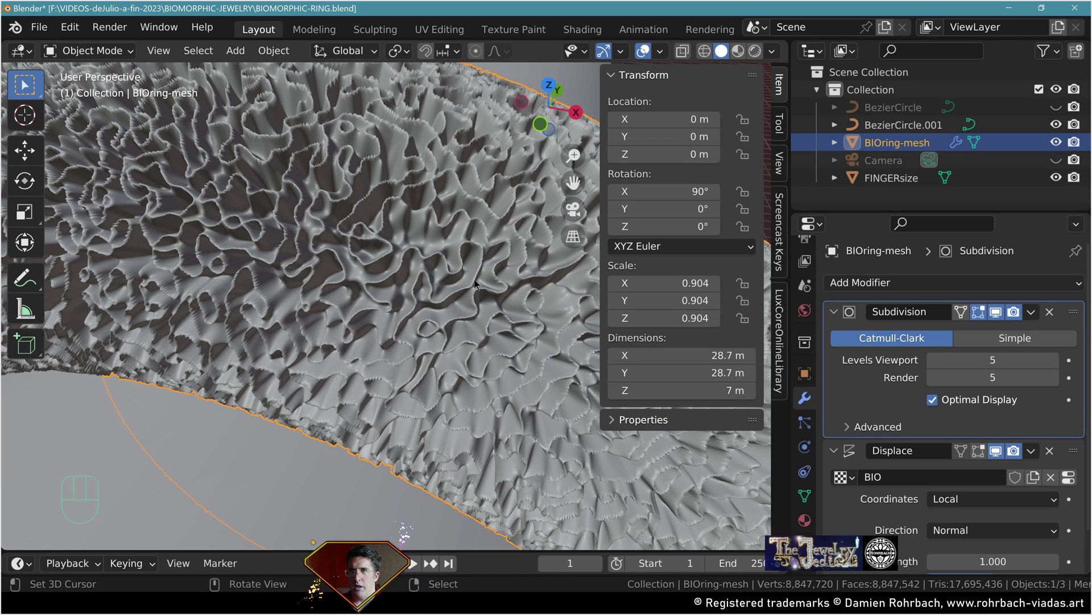
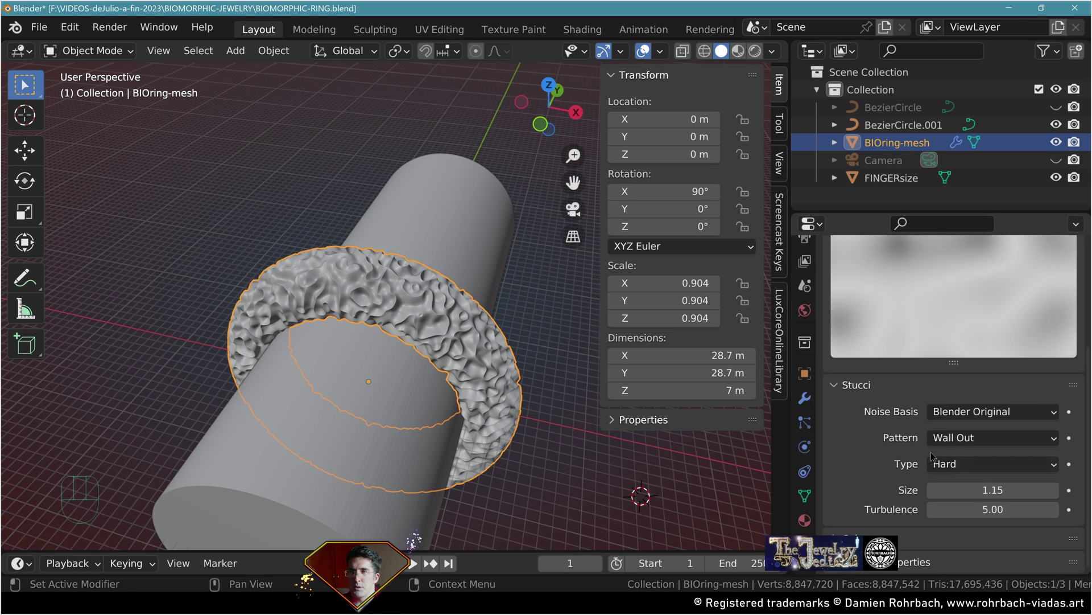
Raise the Displace strength to 2.0 with Stucci size 1.15 for deeper organic folds.
{"action": "left_click", "coordinate": [864, 483]}
{"action": "scroll", "scroll_direction": "down", "scroll_amount": 3}
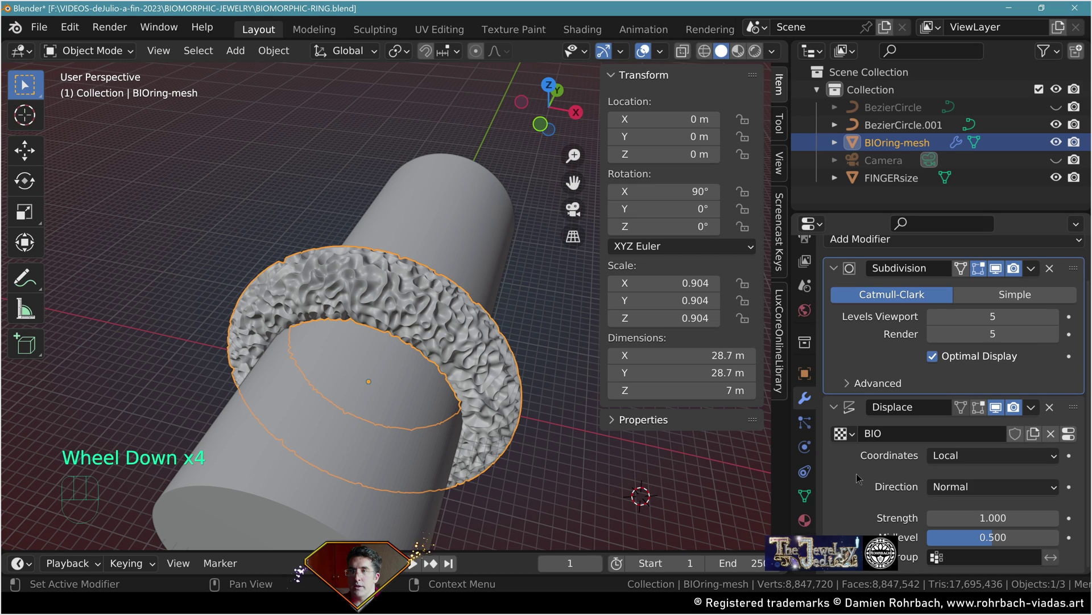
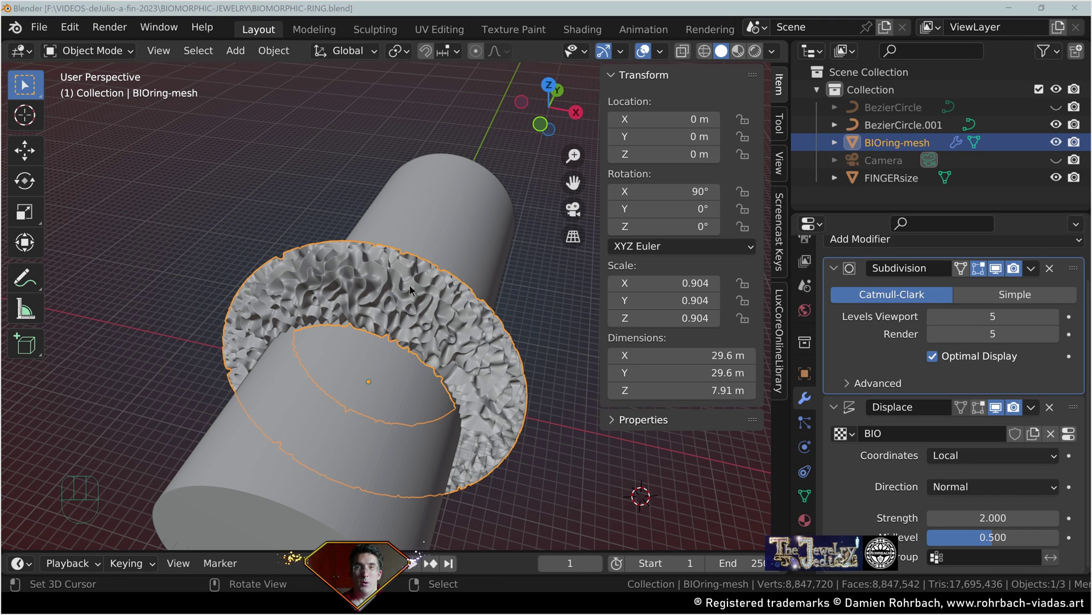
{"action": "left_click_drag", "start_coordinate": [399, 432], "coordinate": [441, 350]}
{"action": "key", "text": "KP_1"}
{"action": "right_click", "coordinate": [399, 367]}
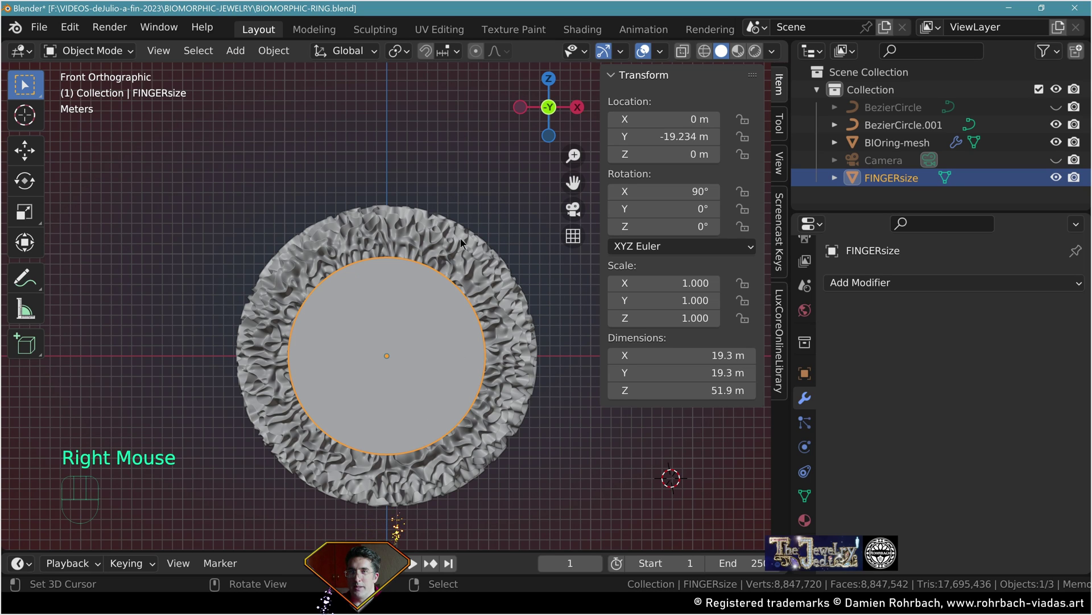
Enter vertex editing on BIOring-mesh and view the ring straight from the front.
{"action": "right_click", "coordinate": [464, 241]}
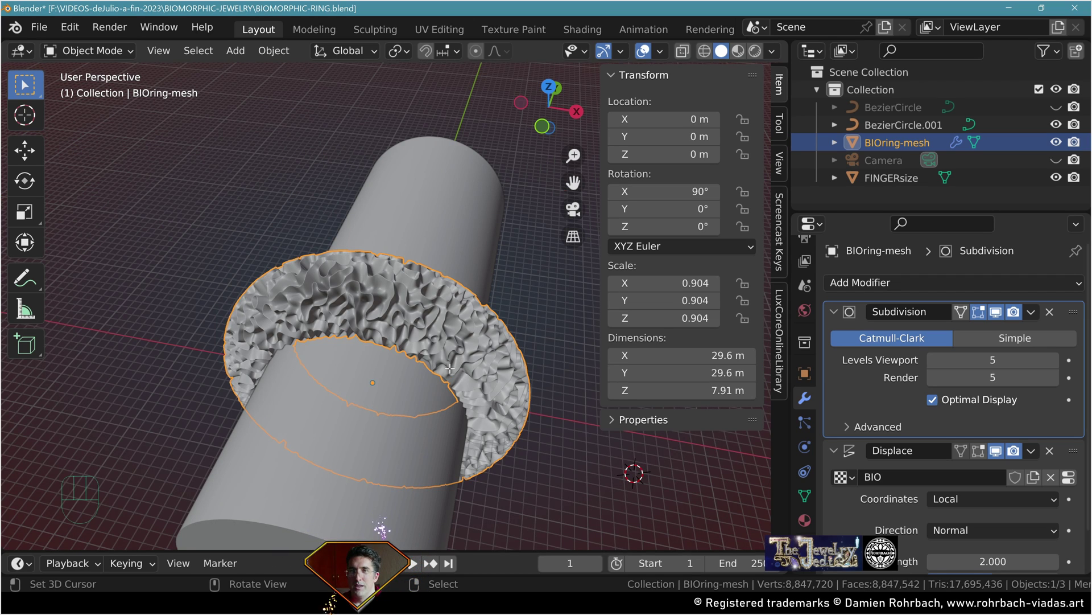
{"action": "key", "text": "Tab"}
{"action": "key", "text": "KP_1"}
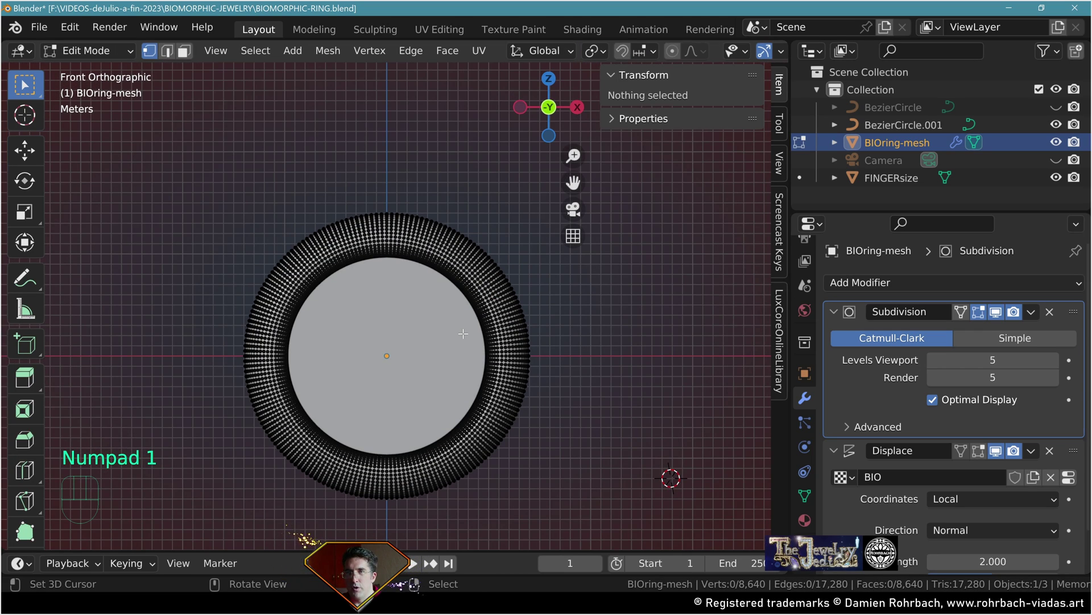
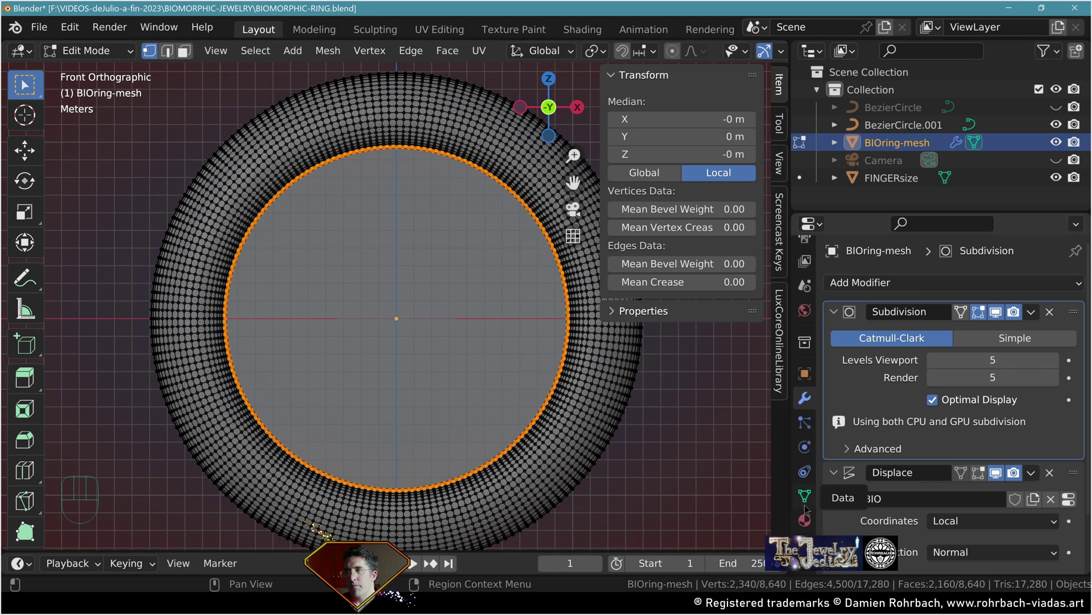
Create vertex groups FLAT for the inner loop and DESIGN for the outer textured vertices.
{"action": "left_click", "coordinate": [814, 498]}
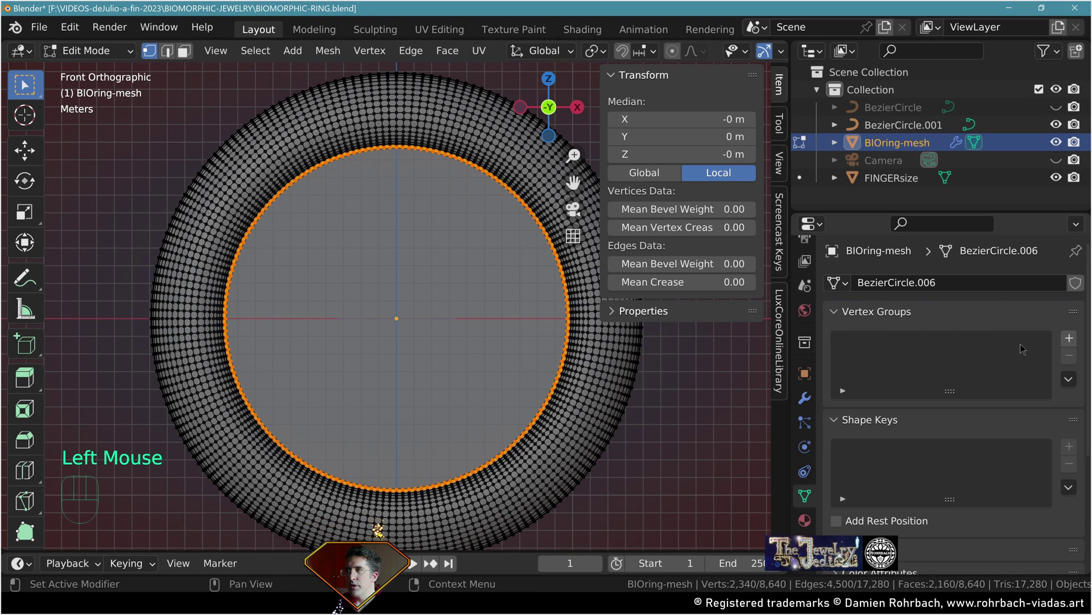
{"action": "left_click", "coordinate": [1065, 350]}
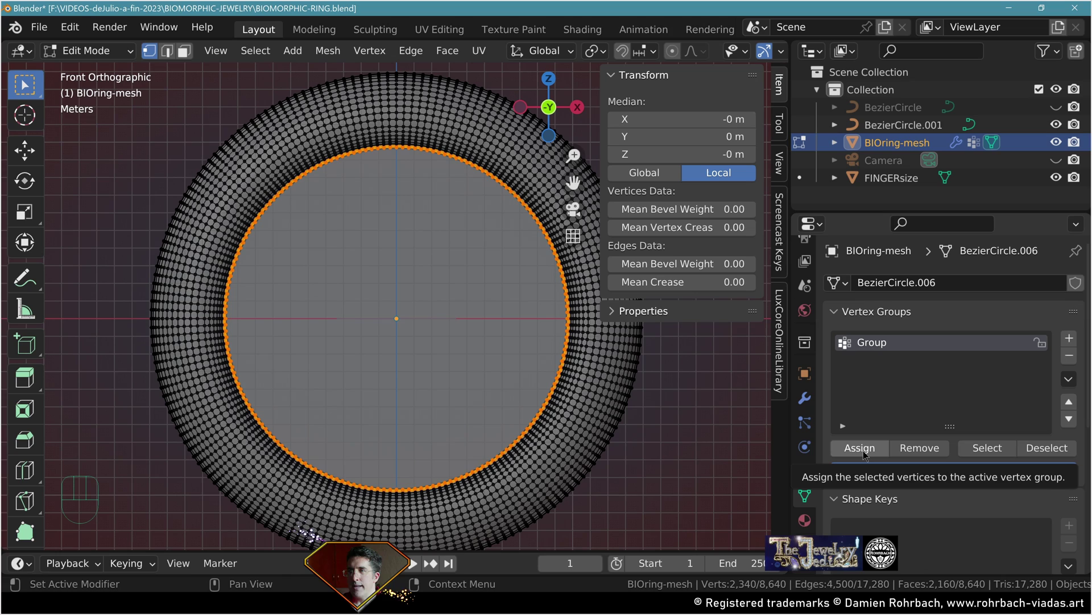
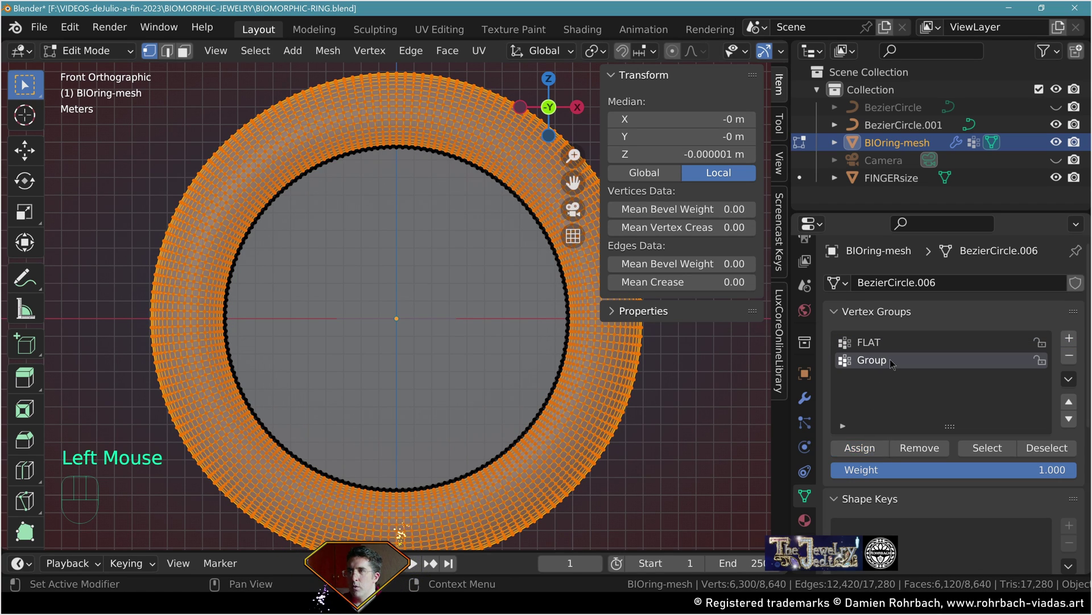
{"action": "left_click_drag", "start_coordinate": [894, 361], "coordinate": [865, 377]}
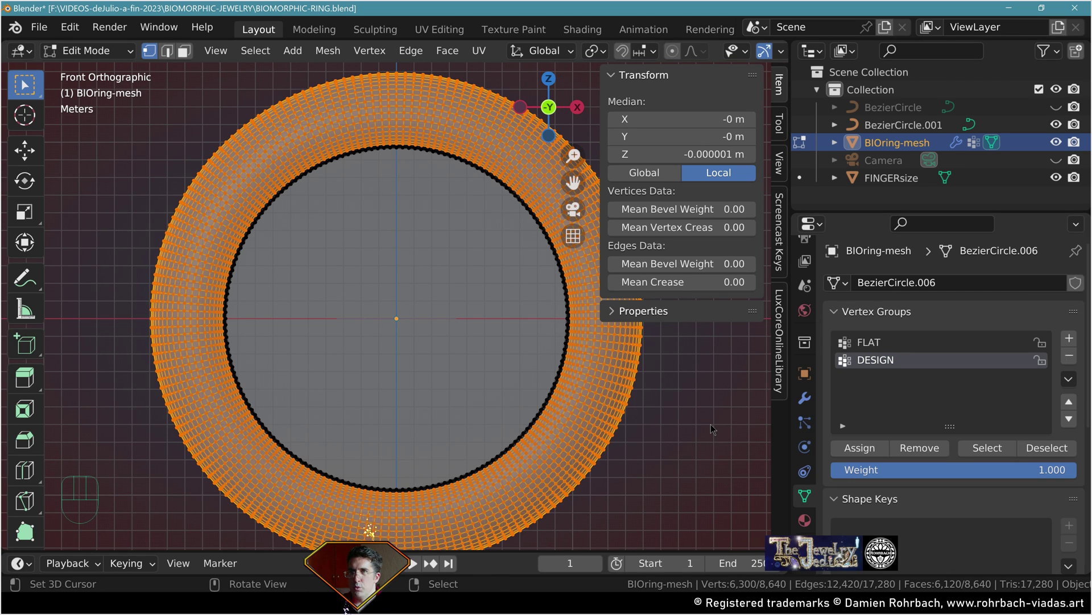
{"action": "left_click", "coordinate": [809, 402]}
Isolate the ring in Local View and reach the Object menu's Convert options.
{"action": "scroll", "scroll_direction": "down", "scroll_amount": 3}
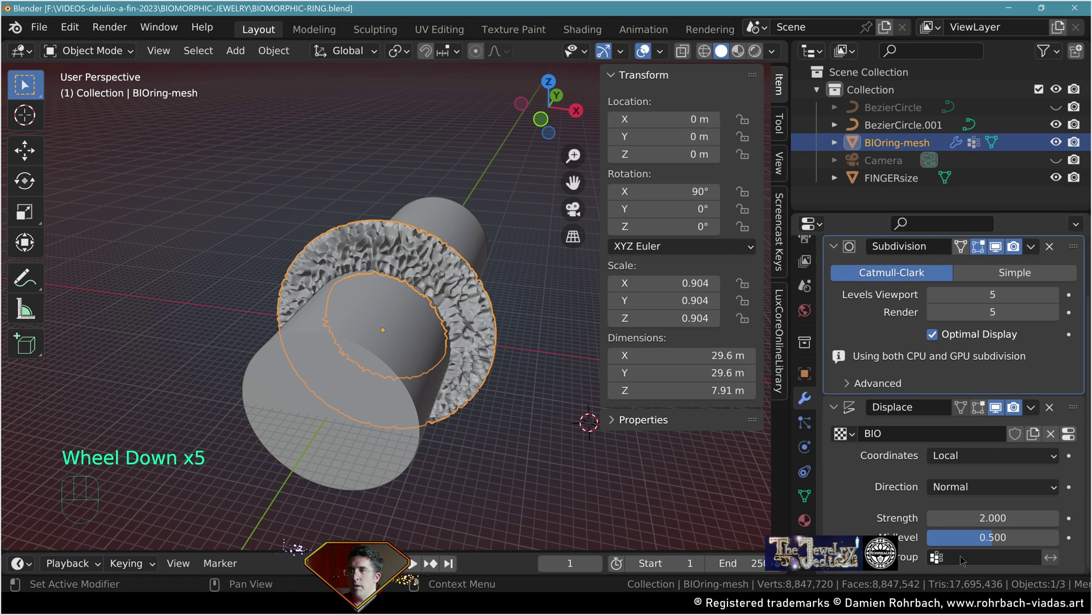
{"action": "left_click_drag", "start_coordinate": [964, 558], "coordinate": [382, 437]}
{"action": "left_click_drag", "start_coordinate": [383, 437], "coordinate": [584, 420]}
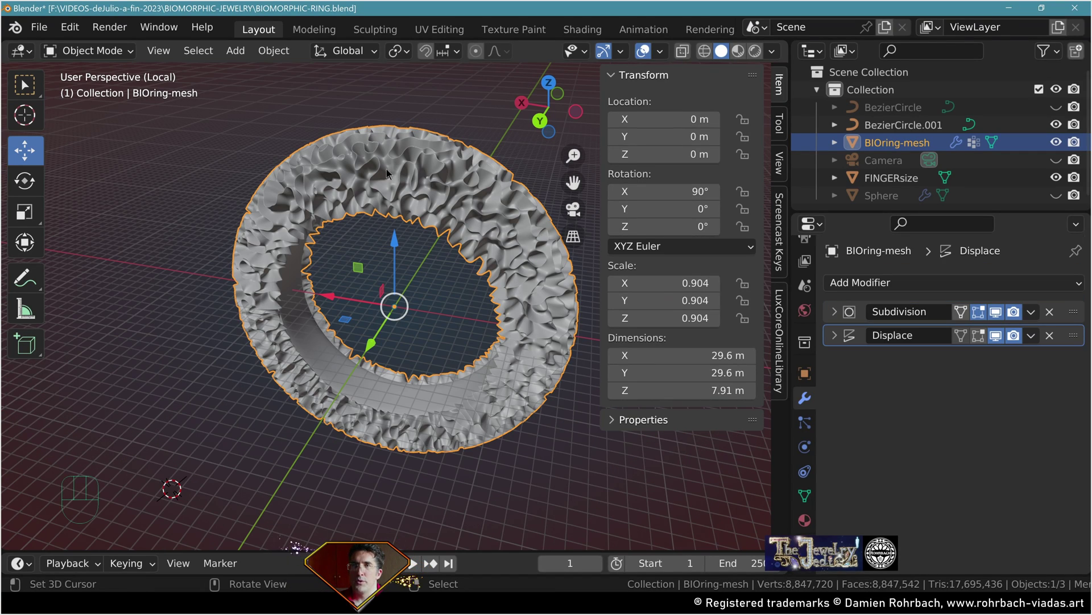
{"action": "left_click_drag", "start_coordinate": [512, 241], "coordinate": [523, 288]}
Convert the ring to a mesh and decimate it twice at Ratio 0.15 down to about 632,420 faces.
{"action": "left_click_drag", "start_coordinate": [817, 322], "coordinate": [762, 280]}
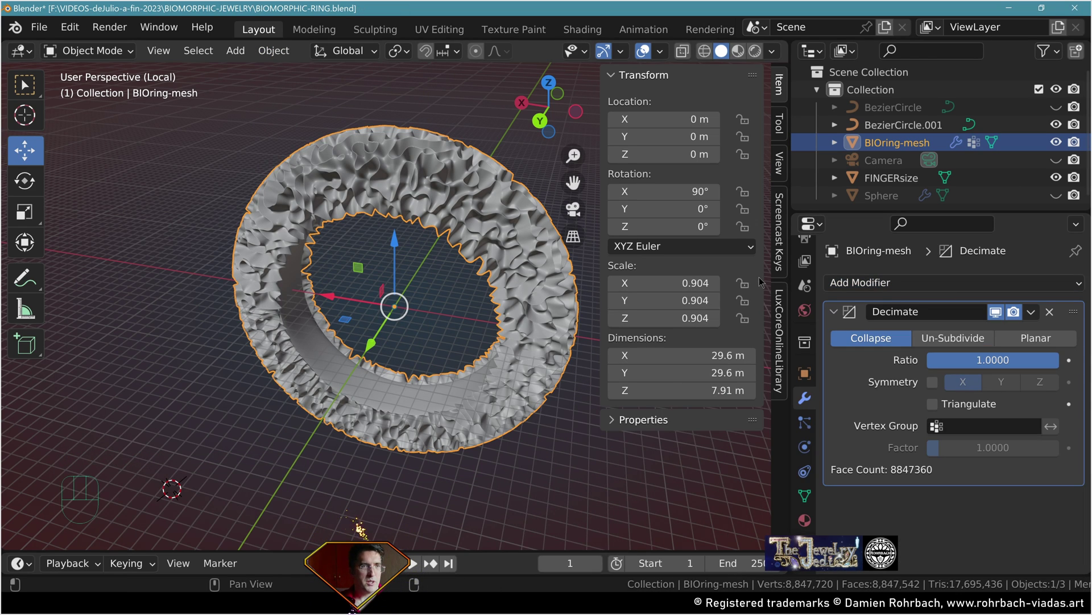
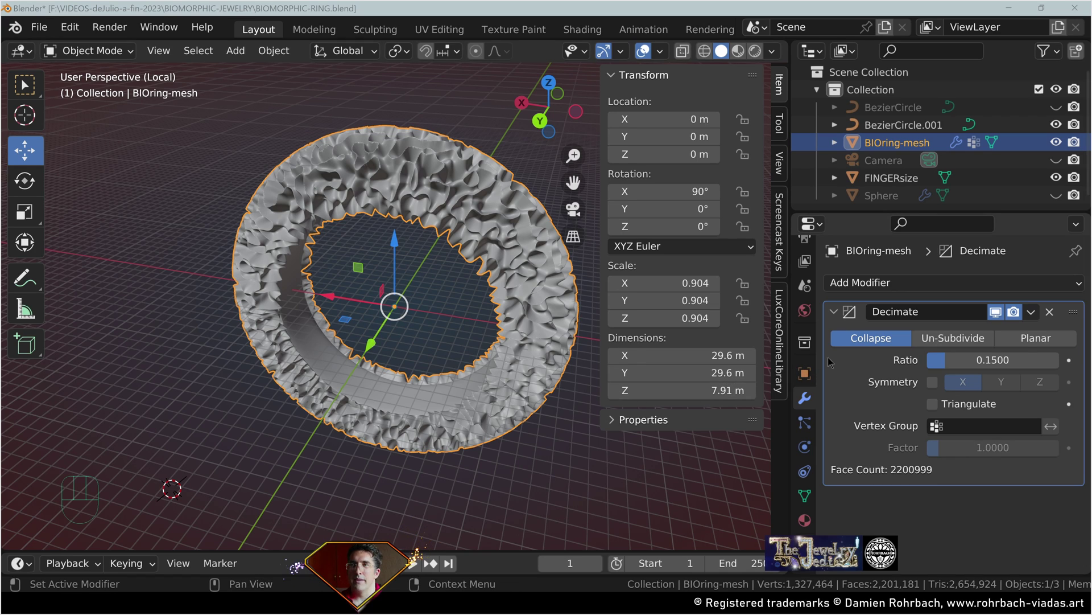
{"action": "left_click_drag", "start_coordinate": [1036, 312], "coordinate": [939, 282]}
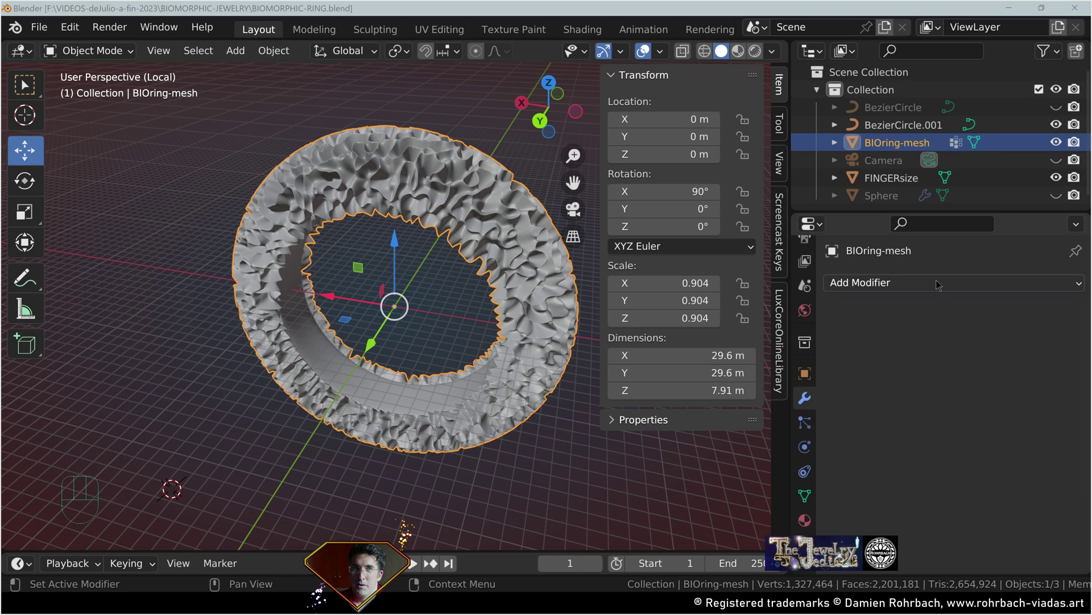
{"action": "left_click_drag", "start_coordinate": [939, 283], "coordinate": [741, 415]}
{"action": "left_click", "coordinate": [945, 504]}
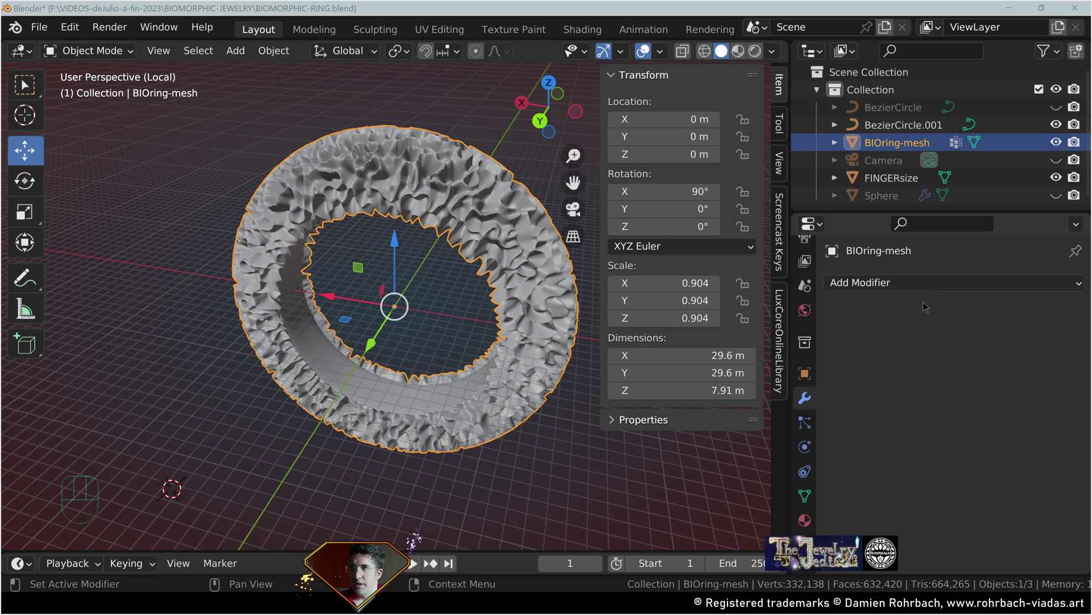
Subtract a UV Sphere from the ring with a Fast Boolean Difference and save.
{"action": "left_click_drag", "start_coordinate": [446, 69], "coordinate": [435, 129]}
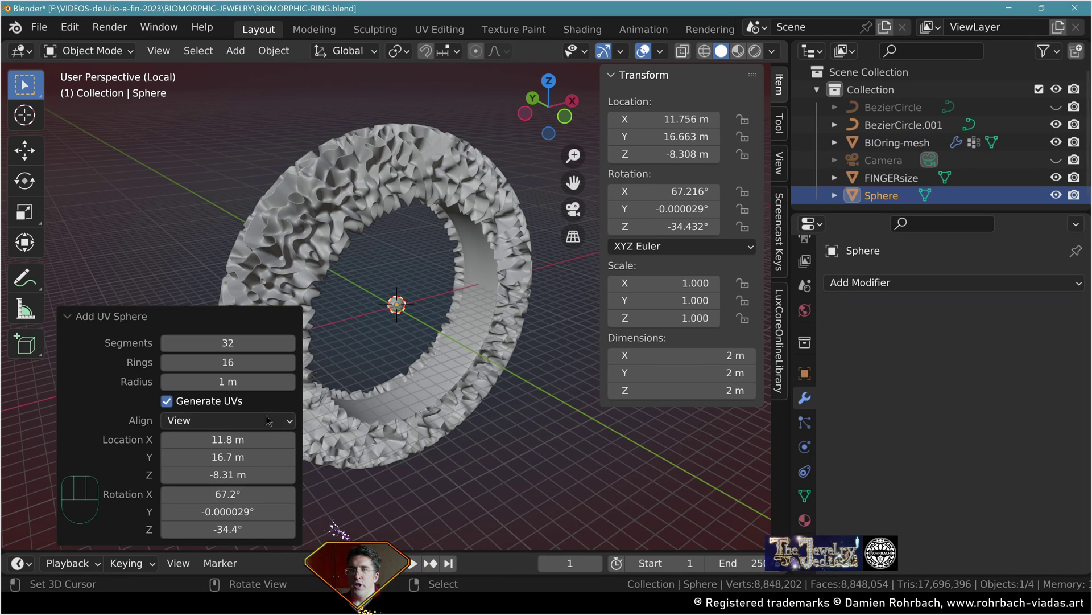
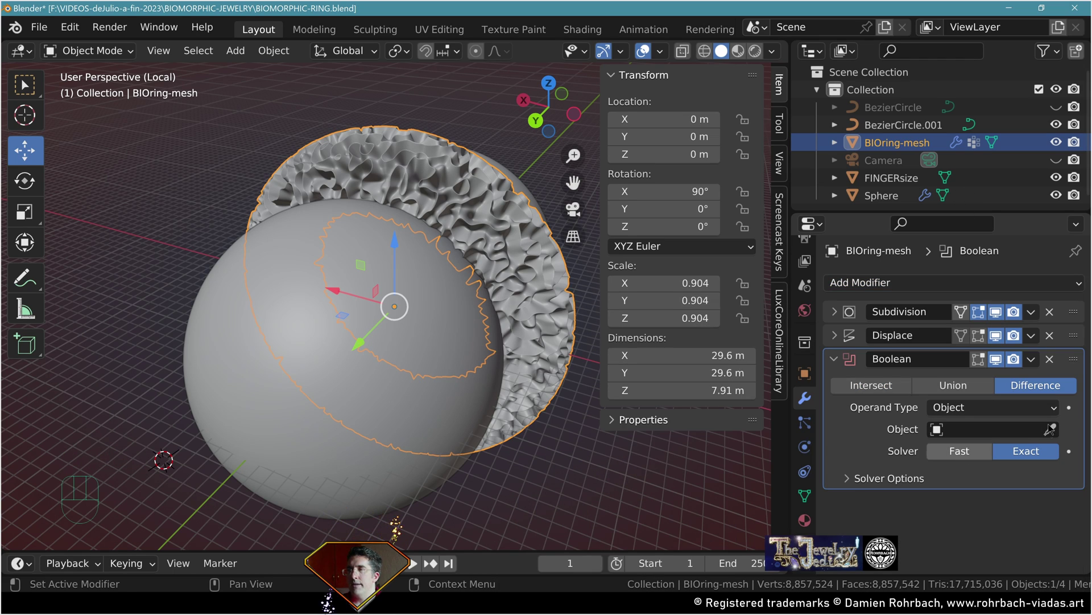
{"action": "left_click", "coordinate": [1050, 426]}
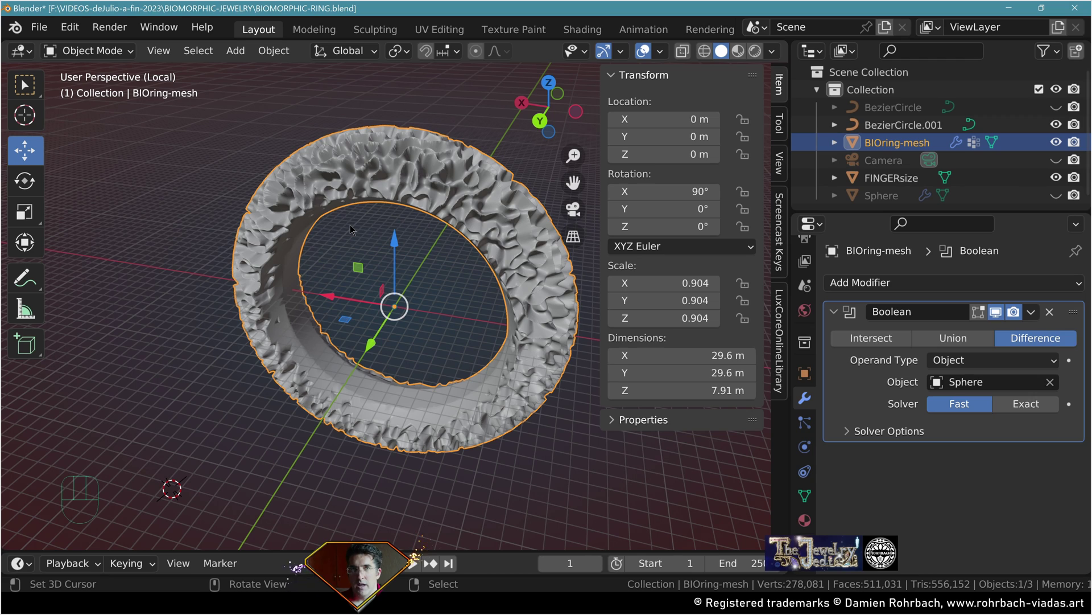
{"action": "key", "text": "ctrl+s"}
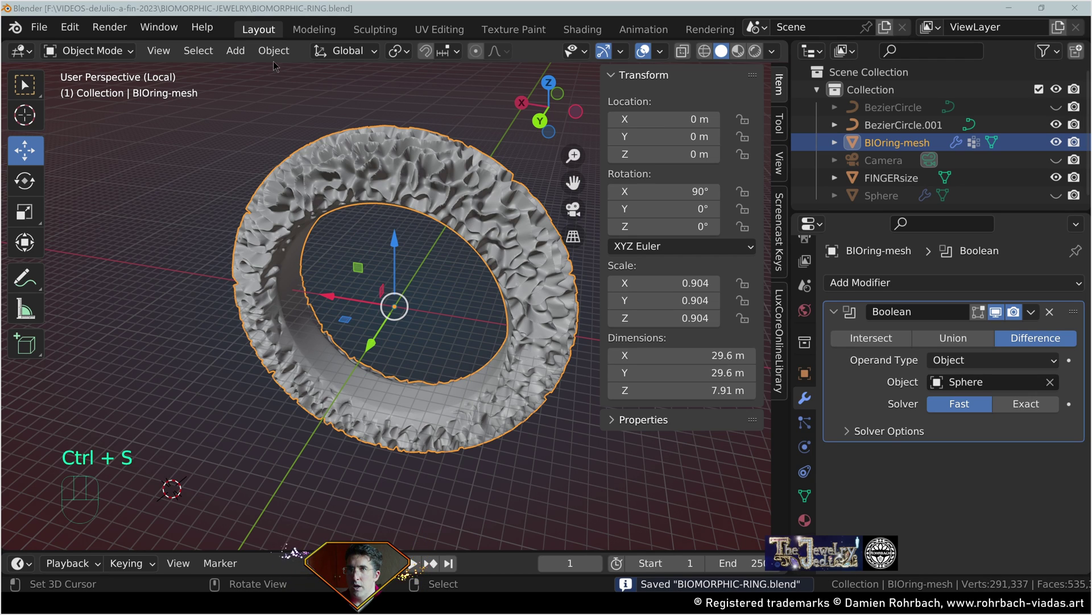
Shade the ring smooth and apply its Boolean cut permanently.
{"action": "left_click_drag", "start_coordinate": [279, 58], "coordinate": [454, 193]}
{"action": "key", "text": "ctrl+s"}
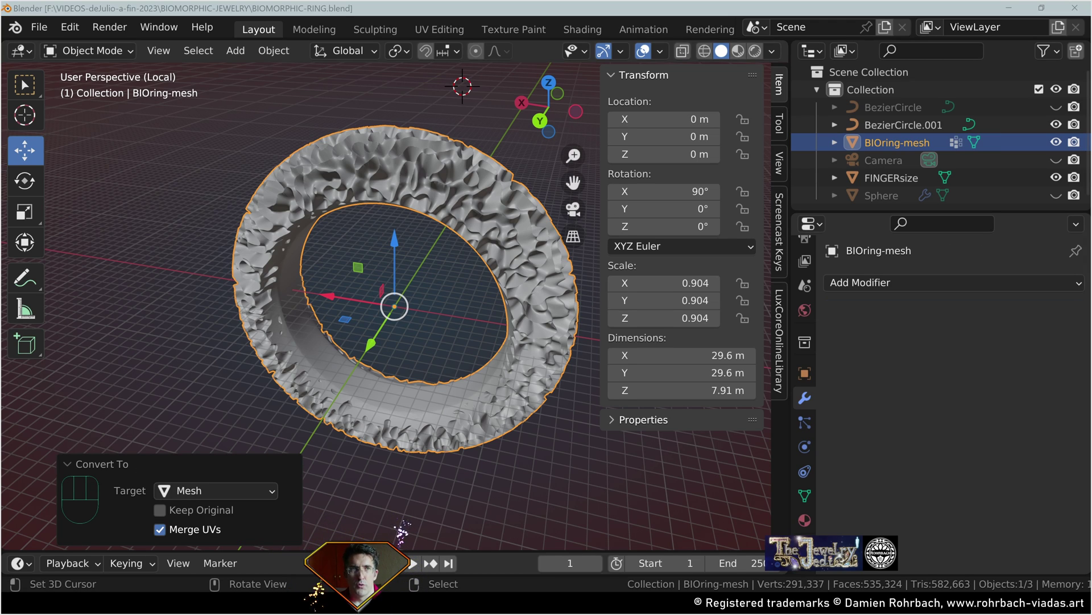
Add an 850 m floor Plane at Z -17.64 m with Simple Subdivision level 6 and FLOOR Displace strength 31.
{"action": "left_click_drag", "start_coordinate": [236, 57], "coordinate": [461, 77]}
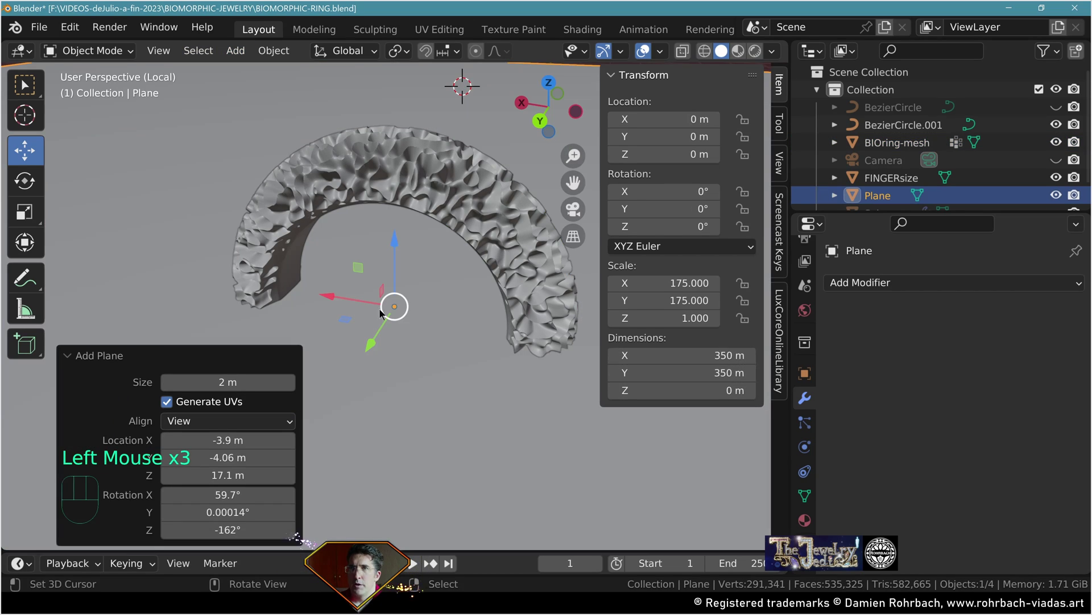
{"action": "left_click_drag", "start_coordinate": [391, 247], "coordinate": [411, 398]}
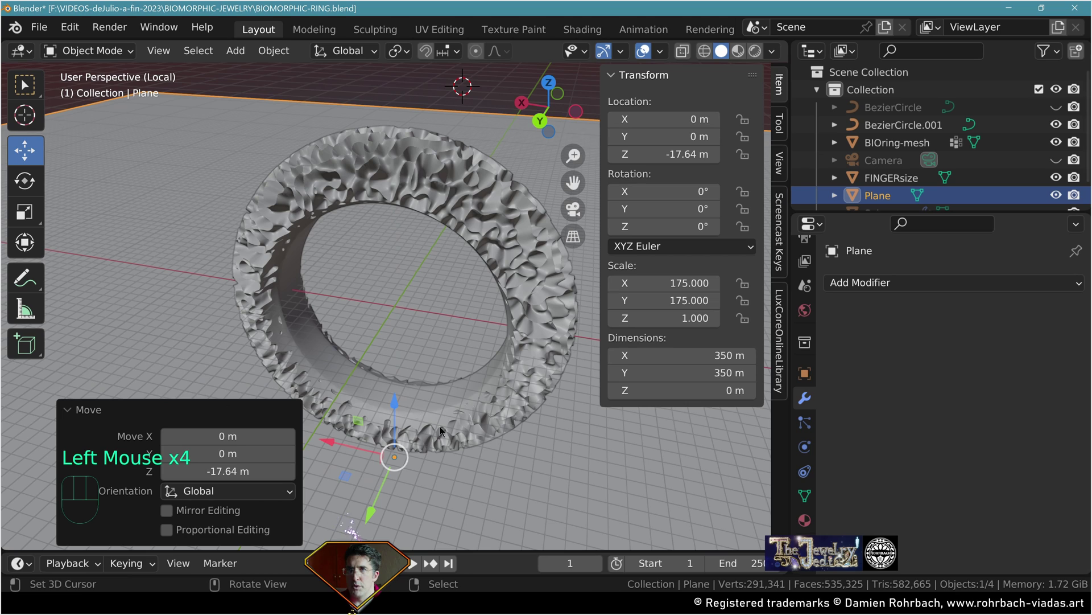
{"action": "left_click_drag", "start_coordinate": [897, 288], "coordinate": [753, 528]}
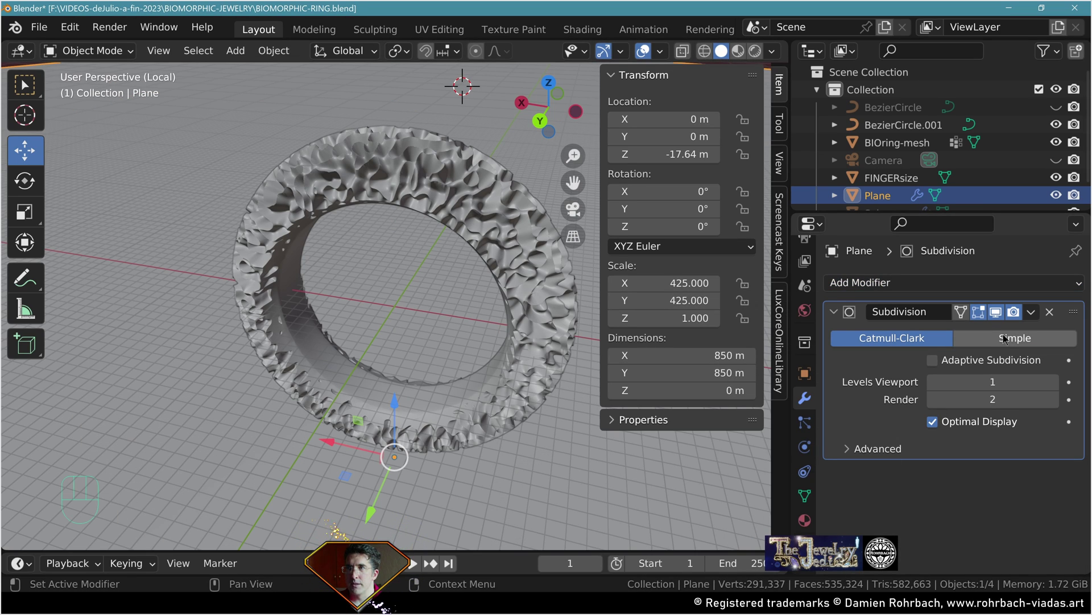
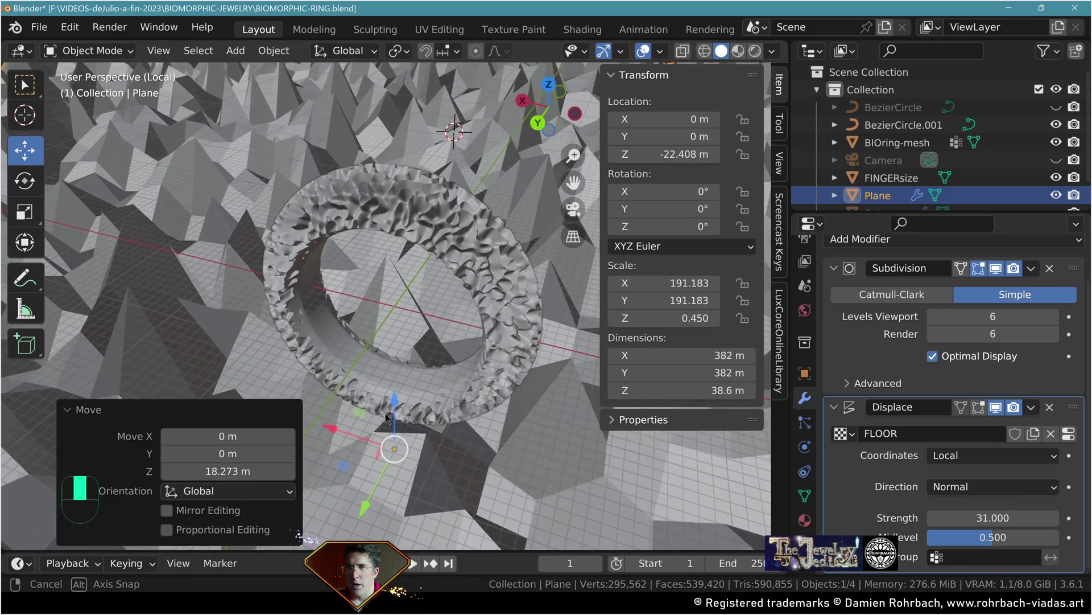
Unhide the camera, frame the 1920 × 1920 render through it, and set Focal Length 67 mm, Clip End 8500 m.
{"action": "scroll", "scroll_direction": "down", "scroll_amount": 3}
{"action": "left_click_drag", "start_coordinate": [450, 322], "coordinate": [478, 373]}
{"action": "left_click", "coordinate": [454, 320]}
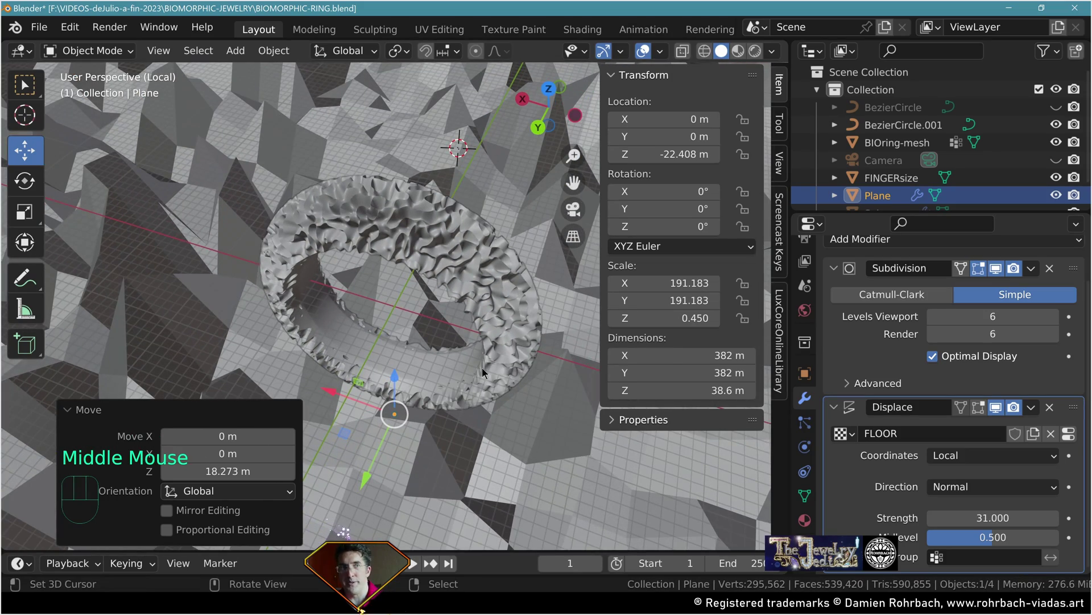
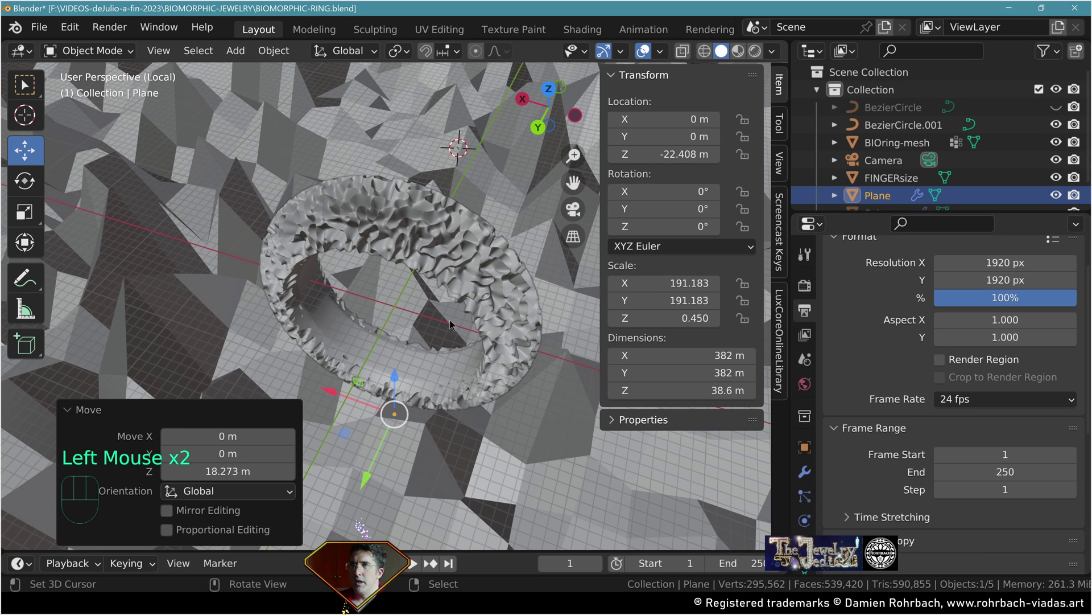
{"action": "left_click_drag", "start_coordinate": [450, 339], "coordinate": [448, 331]}
{"action": "scroll", "scroll_direction": "down", "scroll_amount": 3}
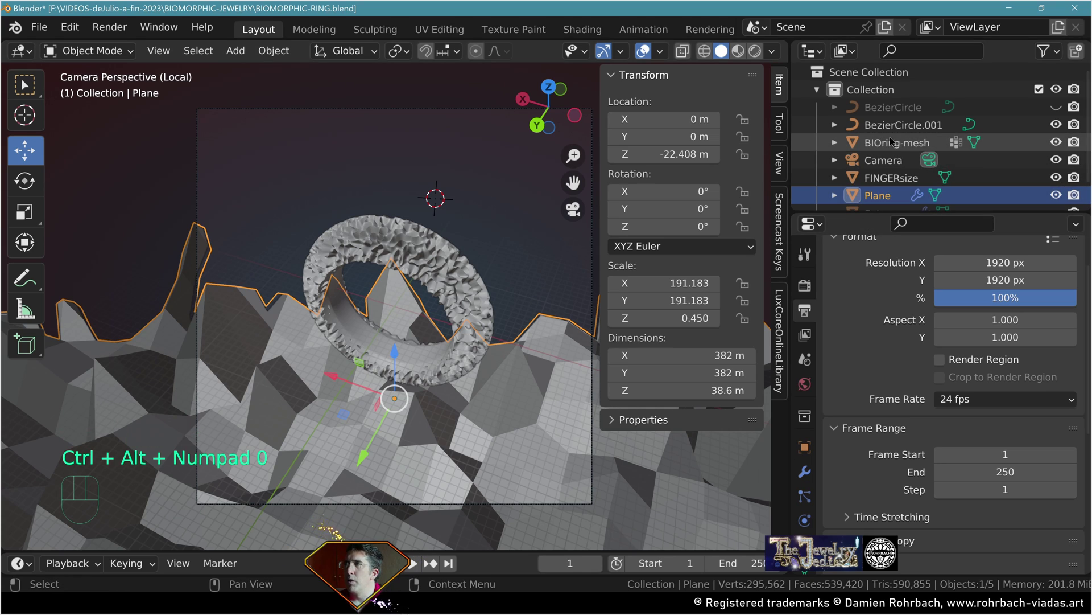
{"action": "left_click", "coordinate": [887, 155]}
{"action": "left_click", "coordinate": [825, 520]}
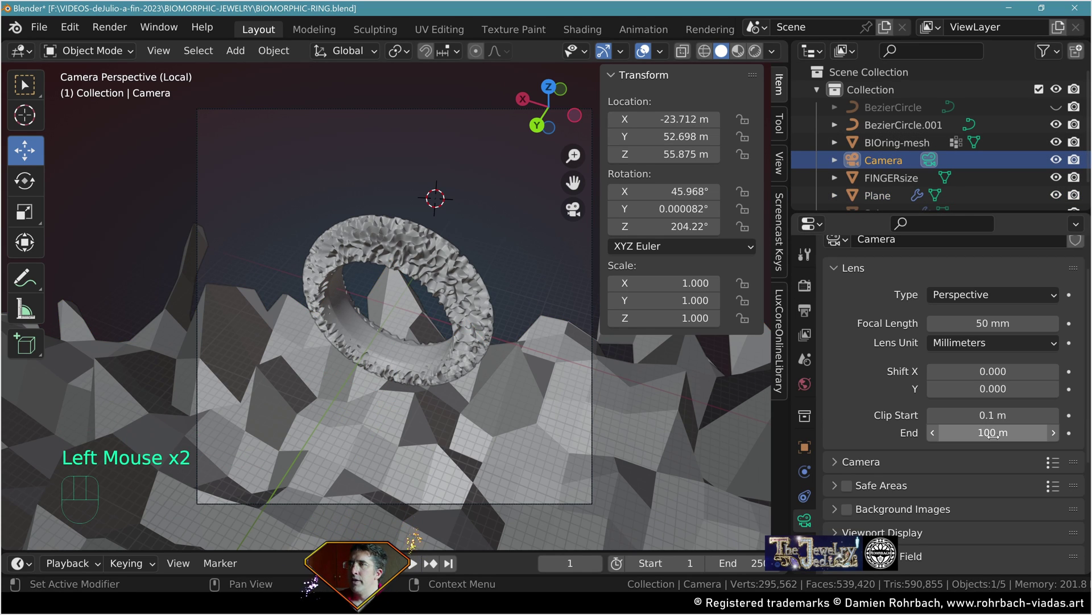
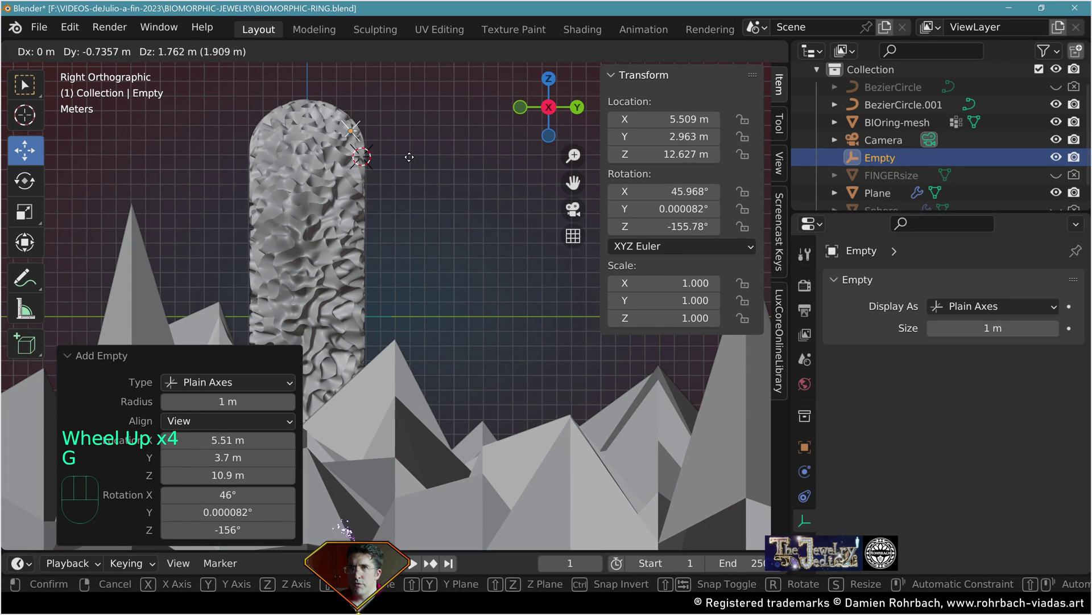
Move a Plain Axes empty onto the ring's edge from top view and rename it DOF.
{"action": "key", "text": "KP_7"}
{"action": "key", "text": "g"}
{"action": "key", "text": "F2"}
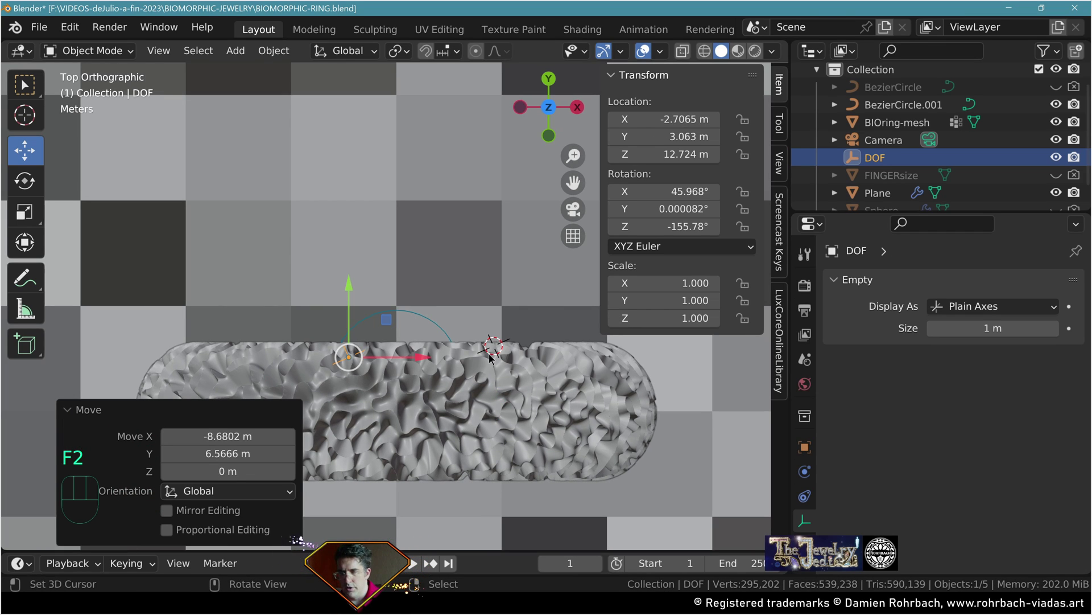